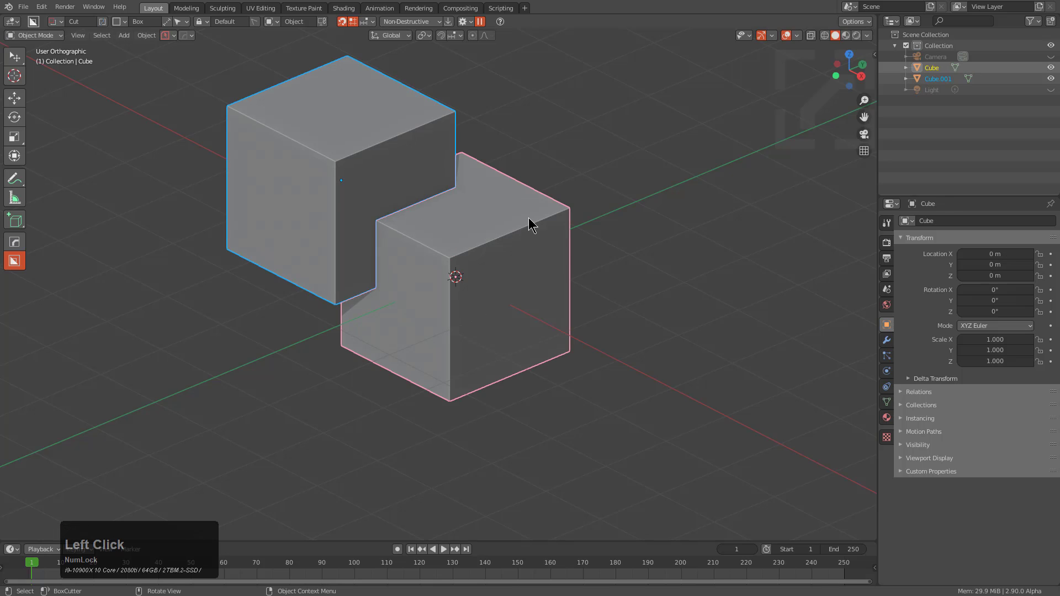
Step: Subtract the overlapping second cube from the first with a Hard Ops Difference boolean, leaving a notched block
key("ctrl+KP_Subtract")
middle_click(343, 277)
scroll("up", 3)
key("ctrl+z")
scroll("down", 3)
middle_click(507, 196)
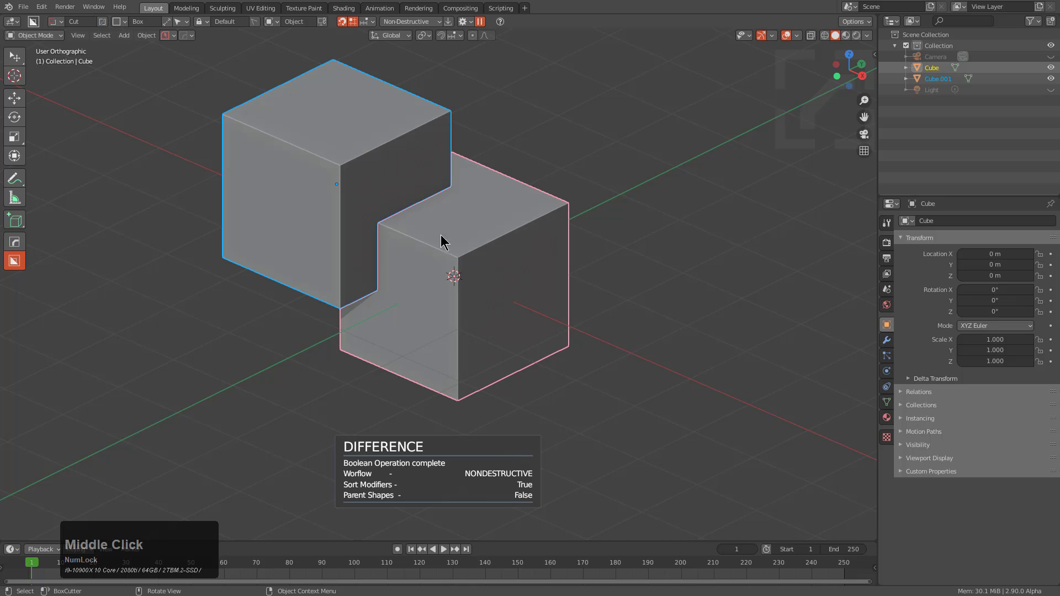
key("q")
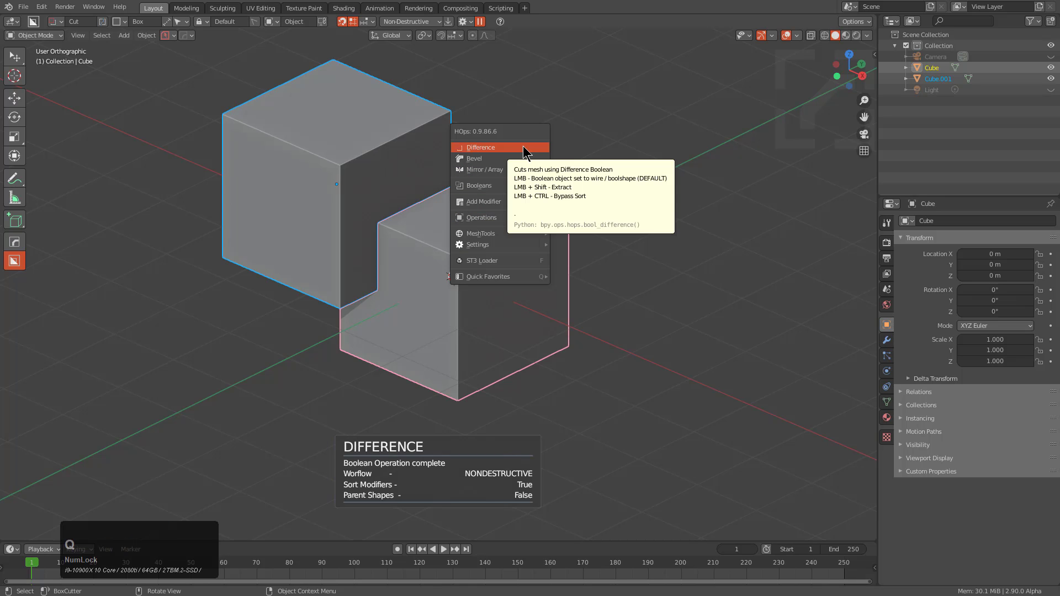
left_click(526, 144)
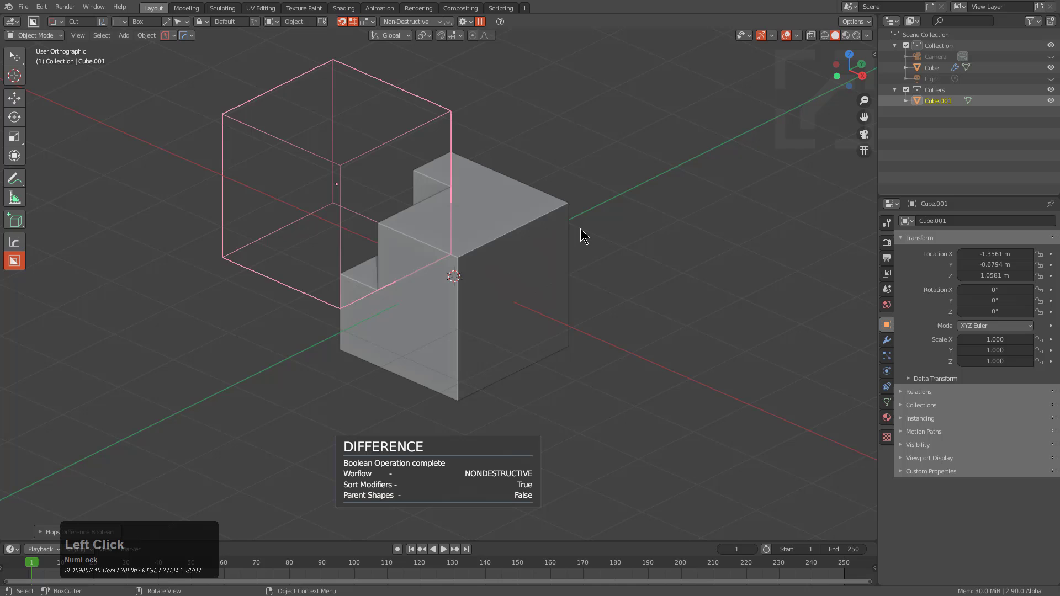
Step: Undo and redo the cut as an Interactive Boolean Inset with raised wall thickness, forming a thick-walled groove
key("ctrl+z")
key("q")
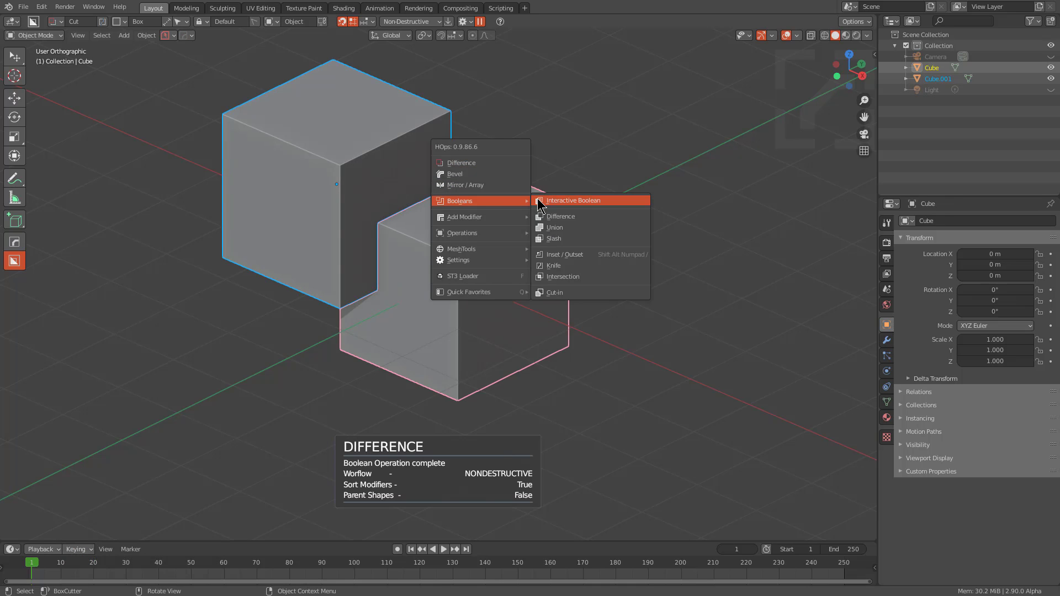
left_click(576, 198)
scroll("up", 3)
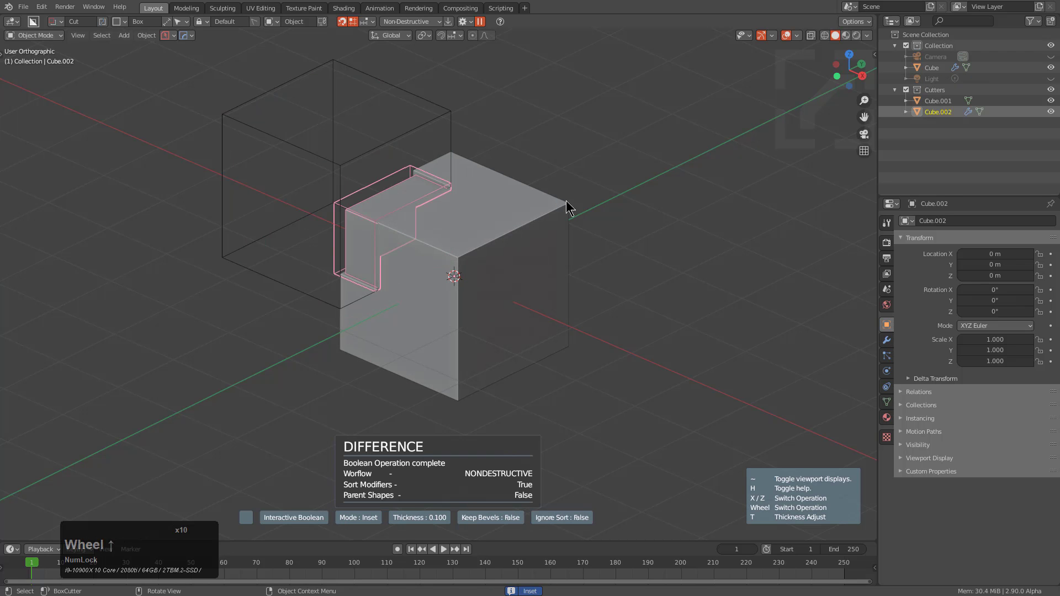
scroll("up", 3)
middle_click(424, 261)
key("t")
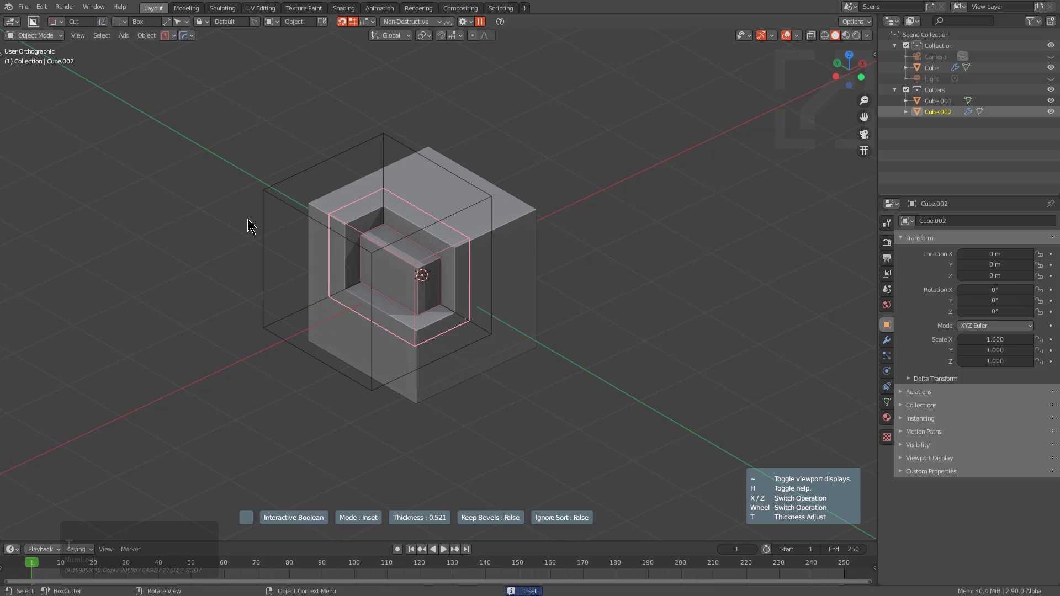
left_click(340, 216)
Step: Inspect the grooved block from several angles and select the main cube
middle_click(484, 272)
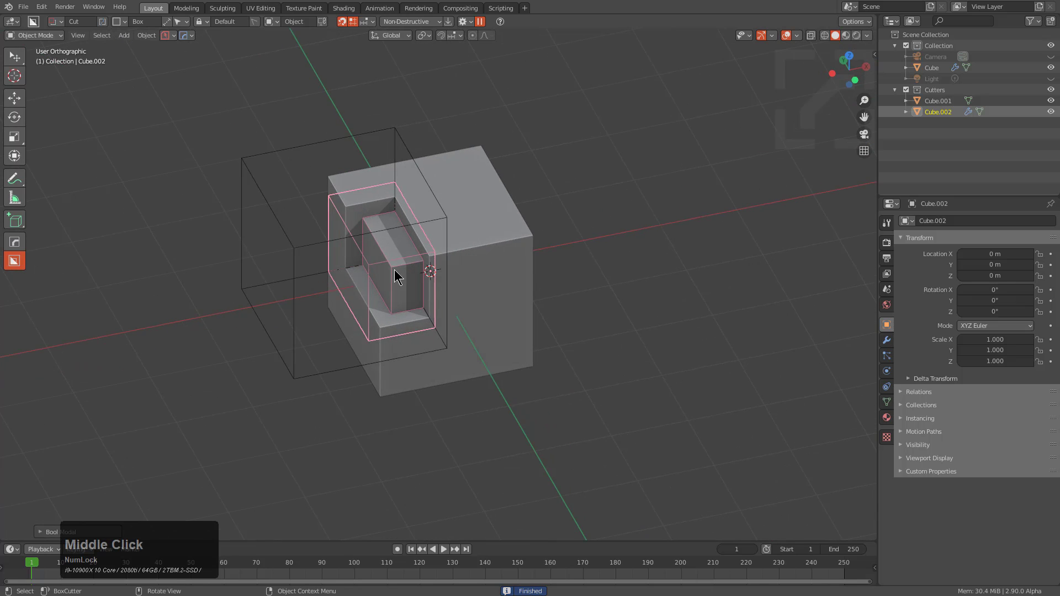
middle_click(500, 279)
scroll("up", 3)
left_click(470, 256)
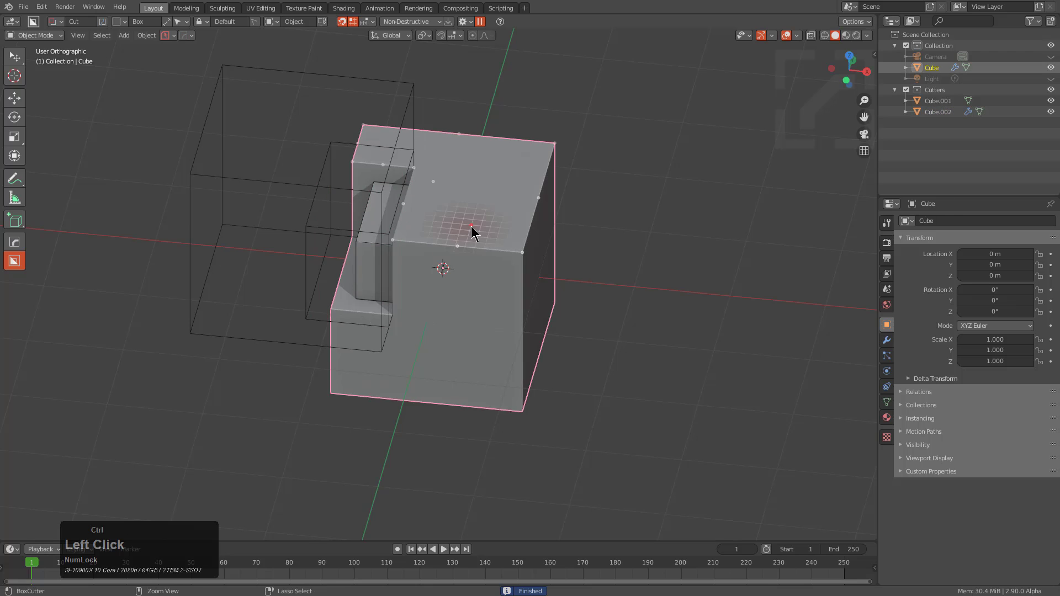
Step: Undo to the two plain cubes and subtract the second cube from the main cube with BoxCutter
key("ctrl+z")
key("ctrl+z")
middle_click(487, 254)
left_click(20, 243)
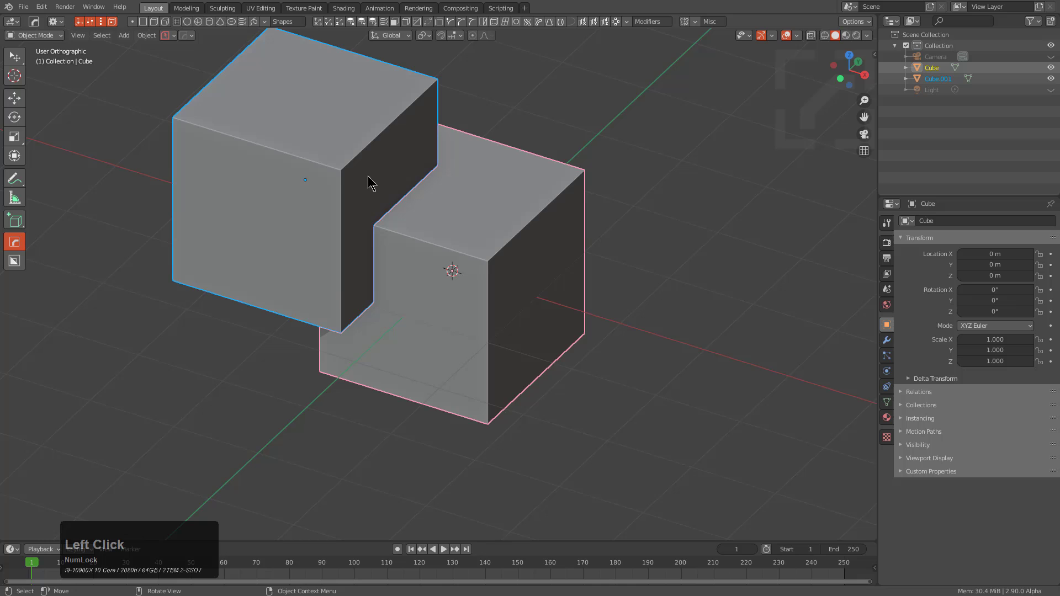
middle_click(563, 305)
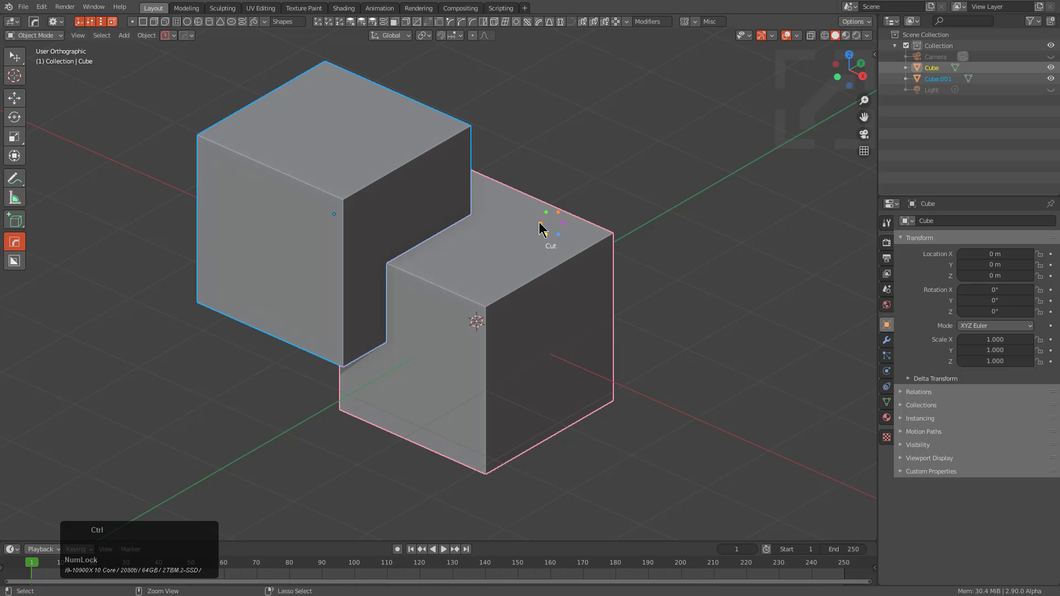
left_click(547, 223)
Step: Carve two more box notches into the block and select the newest cutter to shrink it
middle_click(310, 255)
key("shift+d")
left_click(480, 313)
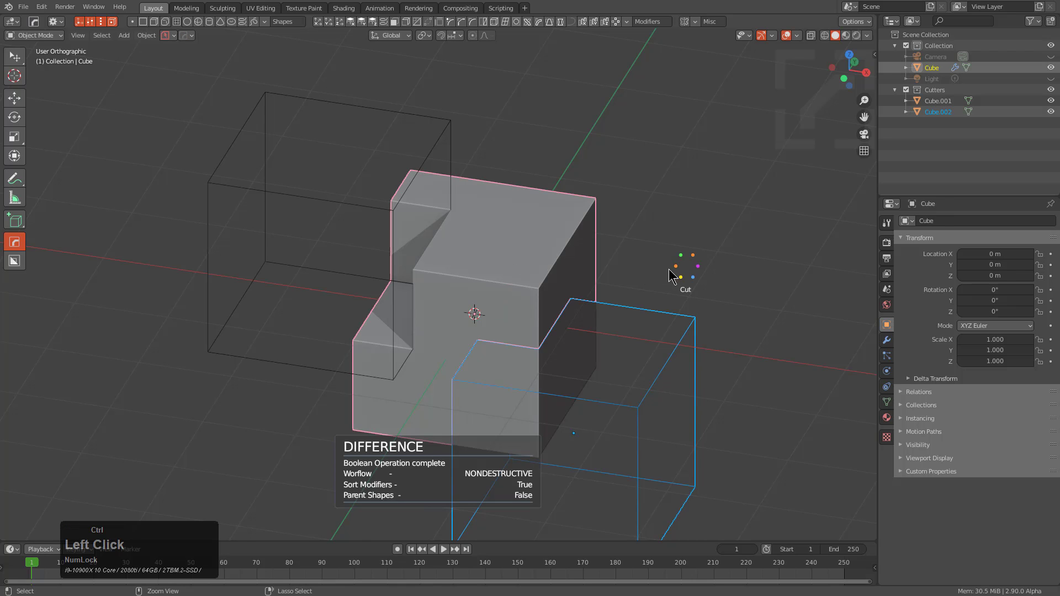
middle_click(652, 387)
key("shift+d")
left_click(526, 302)
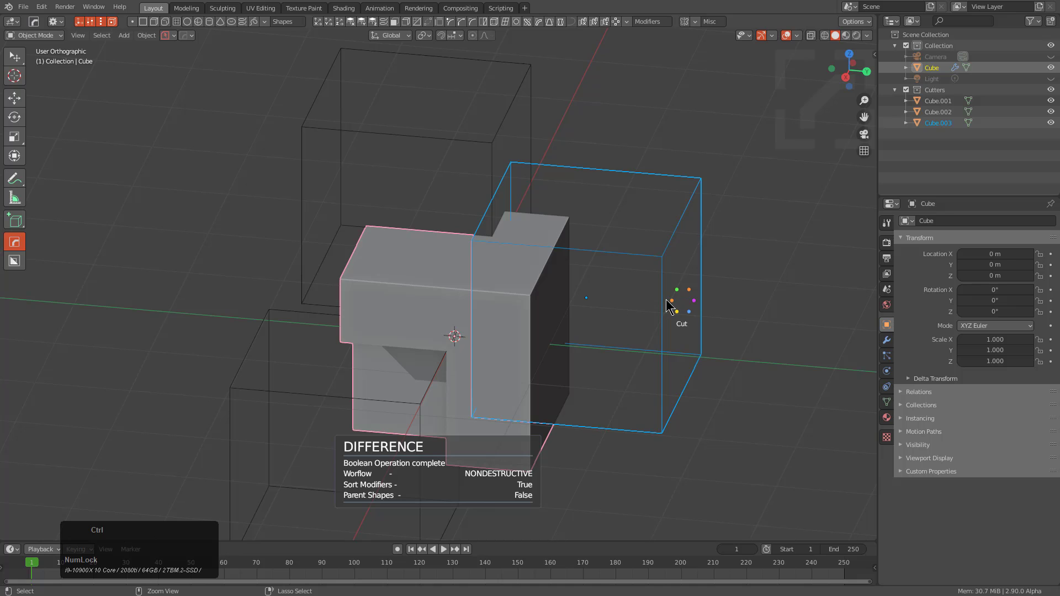
left_click(673, 304)
middle_click(544, 315)
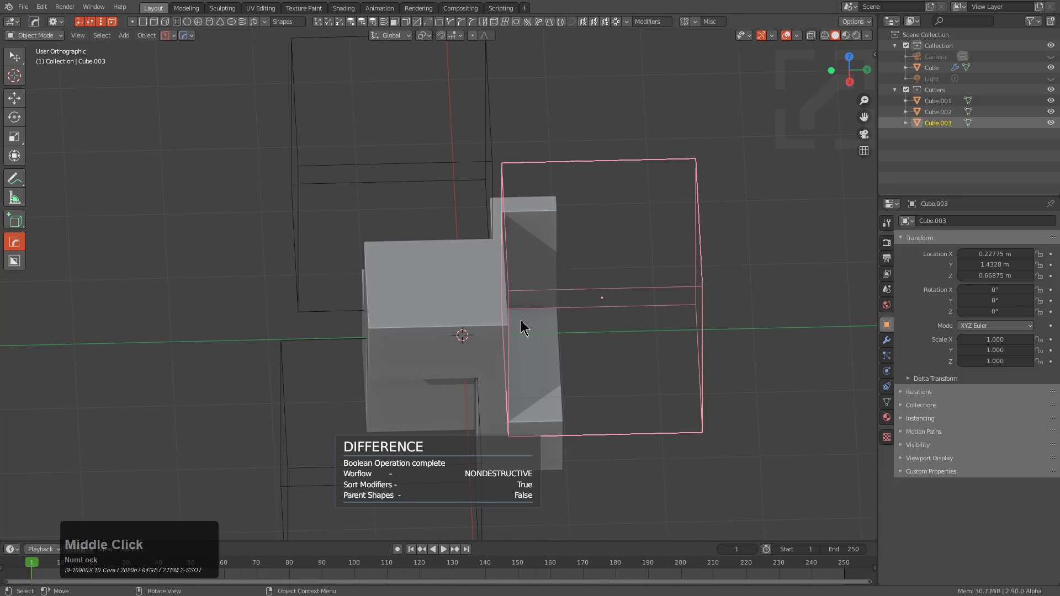
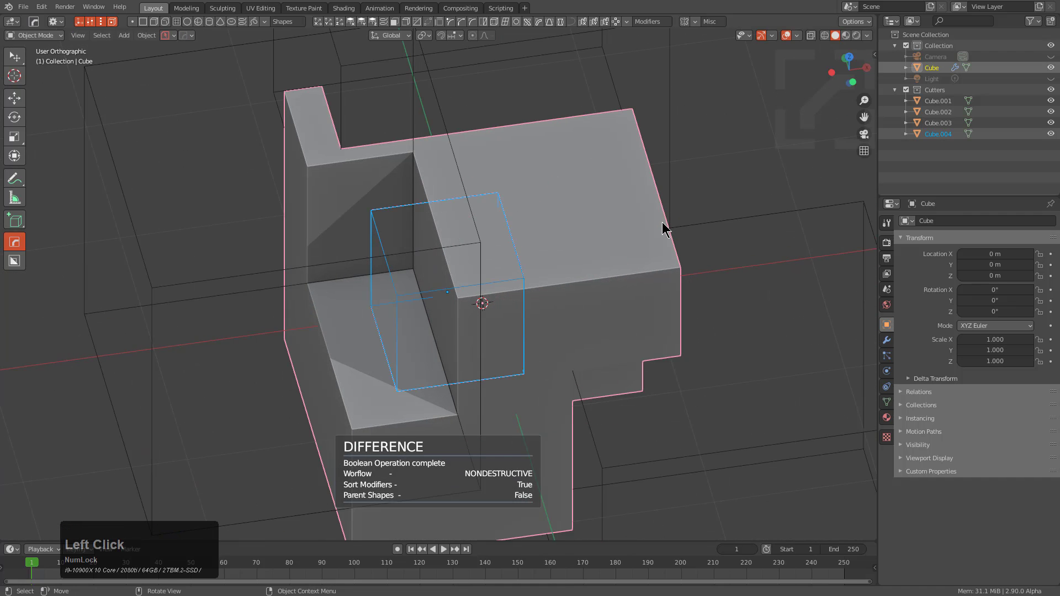
Step: Subtract Cube.004 and Cube.005 from the block as Hard Ops Difference booleans, adding stepped notches
key("shift+q")
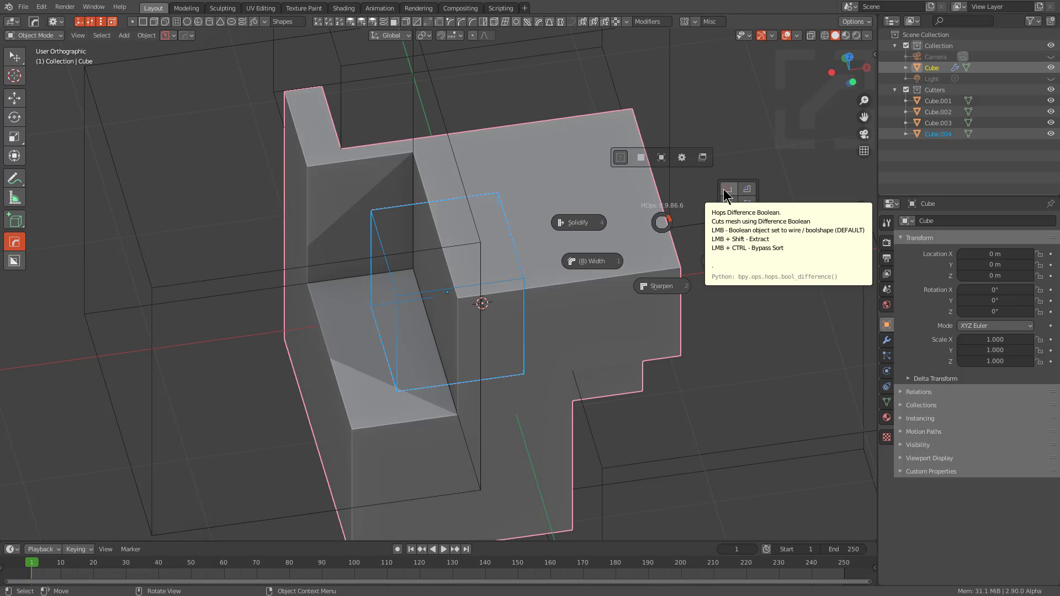
left_click(728, 190)
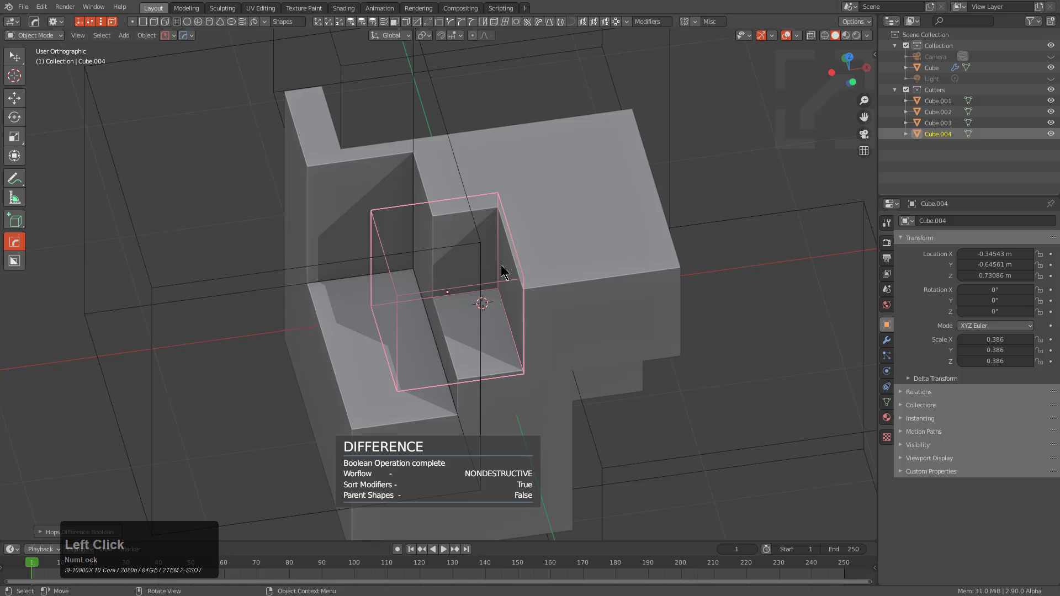
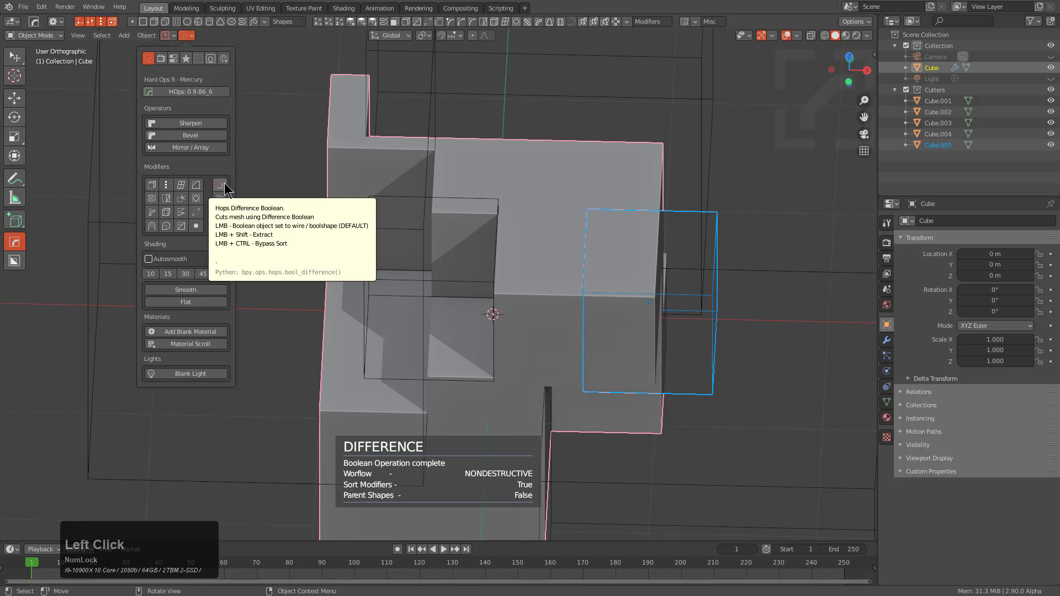
left_click(229, 188)
Step: Move the carved block to check that the five cutters stay behind and reshape its notches
middle_click(561, 294)
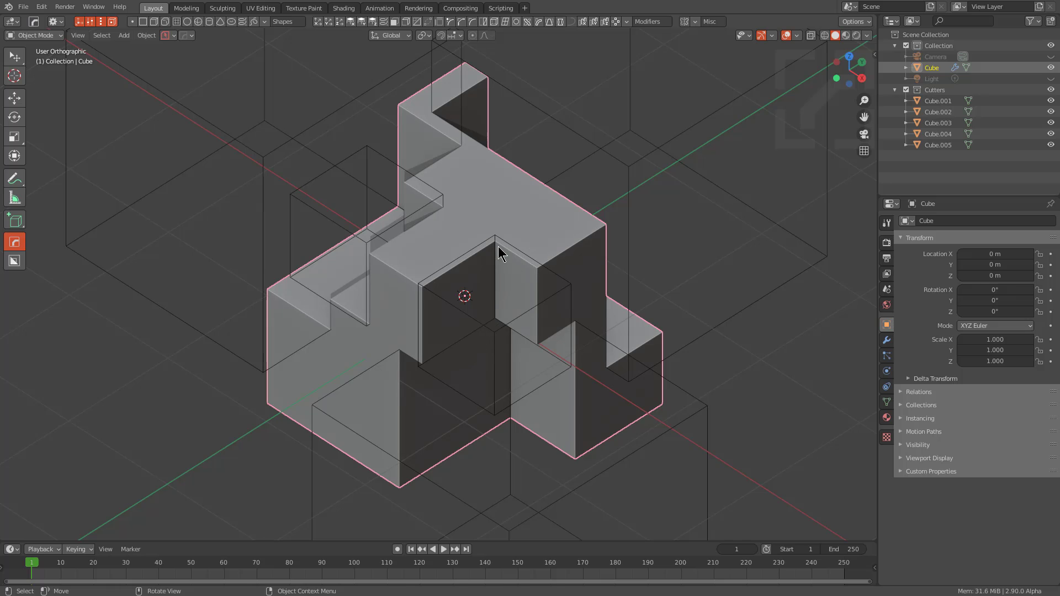
key("g")
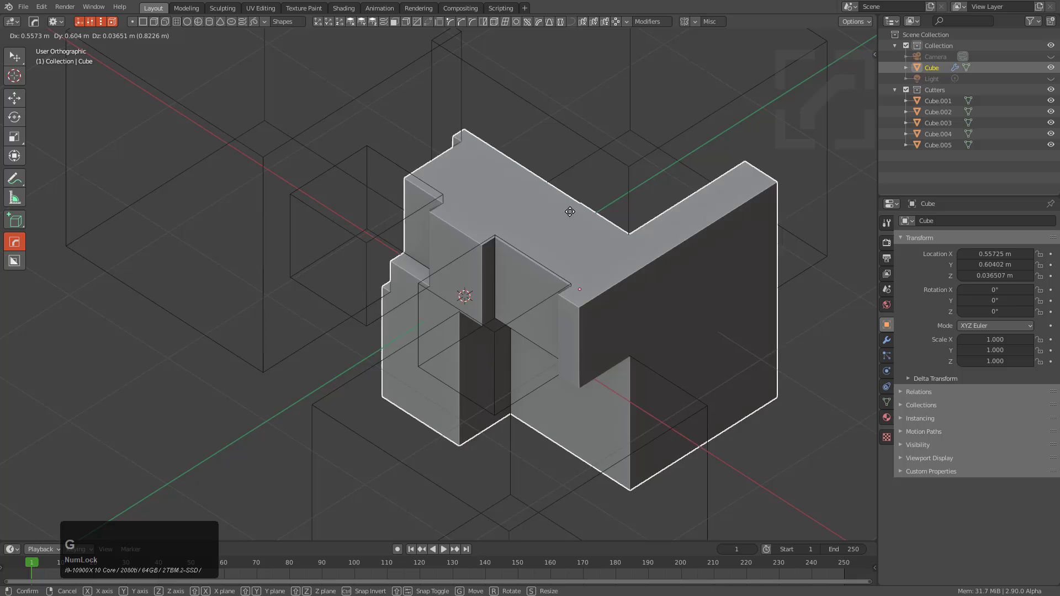
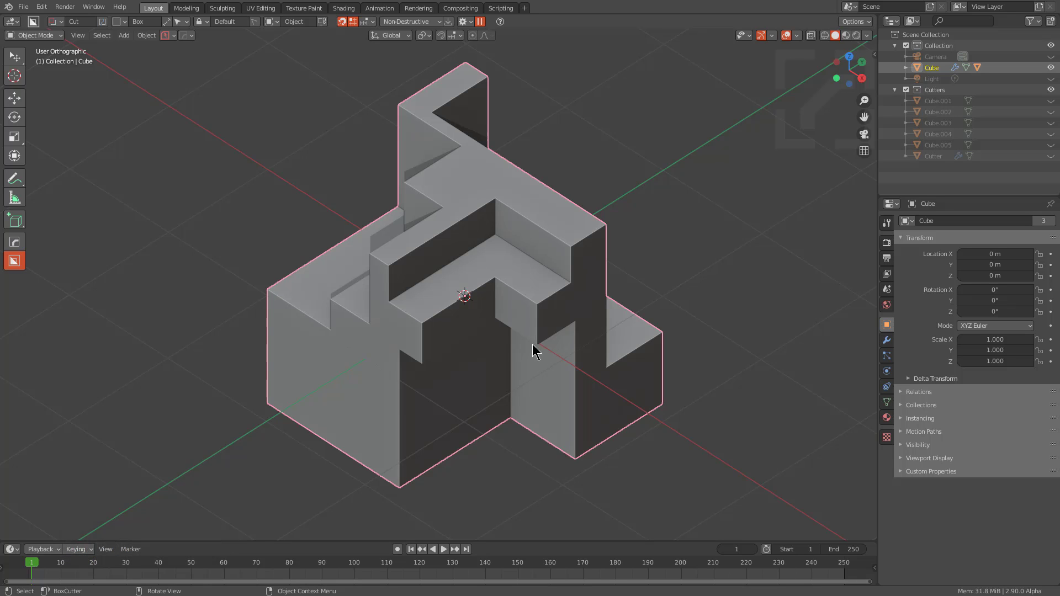
Step: Late Parent all five cutters to the block via Hard Ops and move it to confirm they follow
key("q")
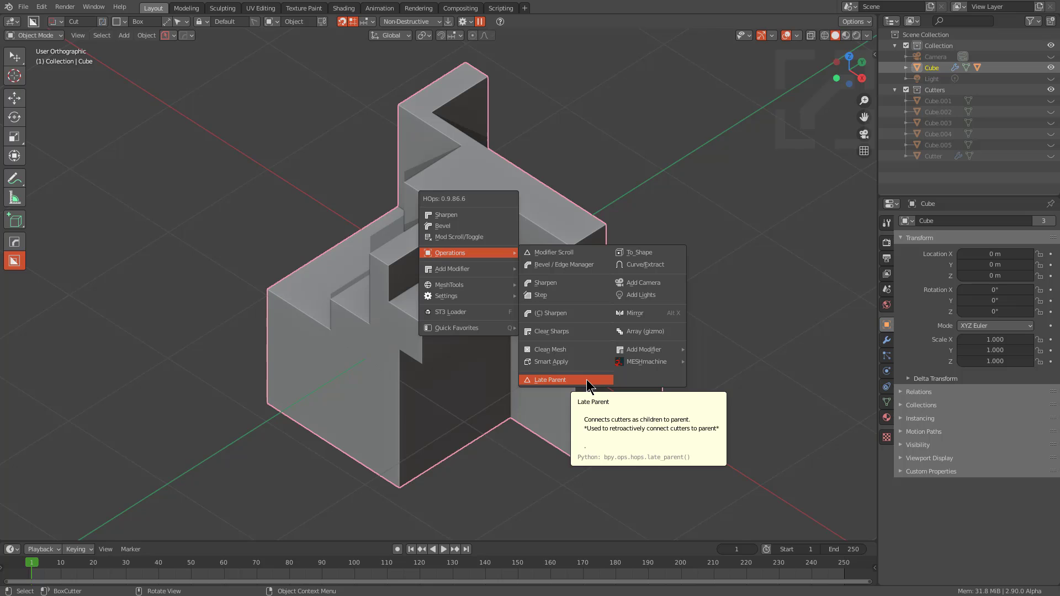
left_click(591, 384)
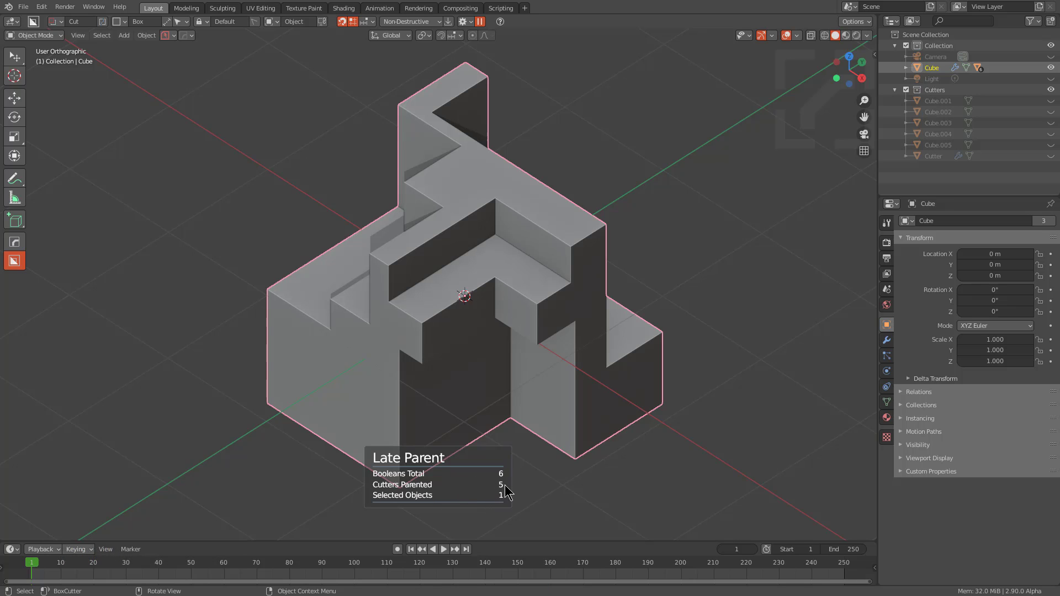
scroll("down", 3)
key("g")
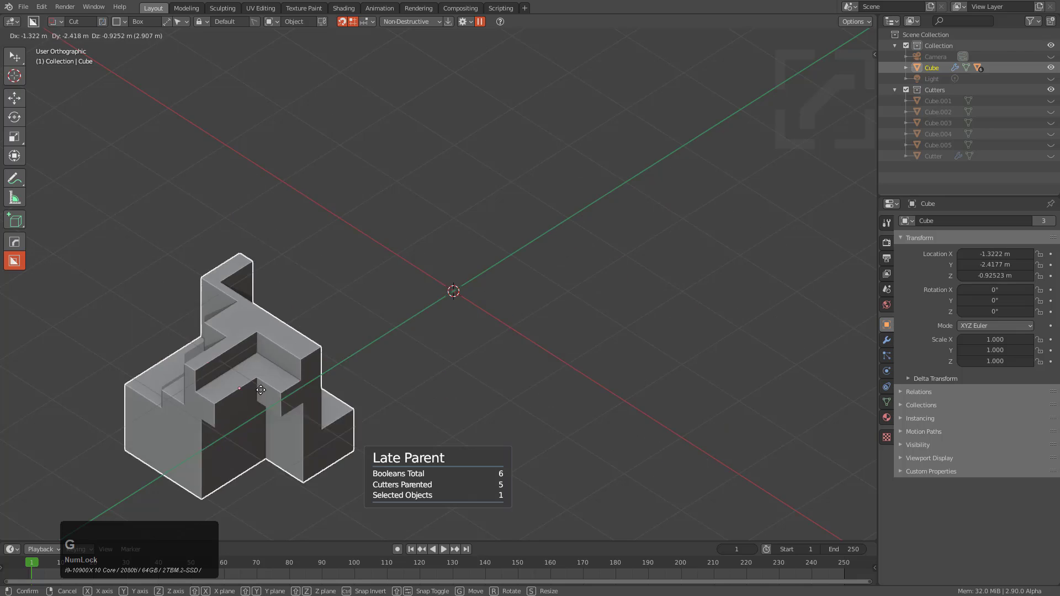
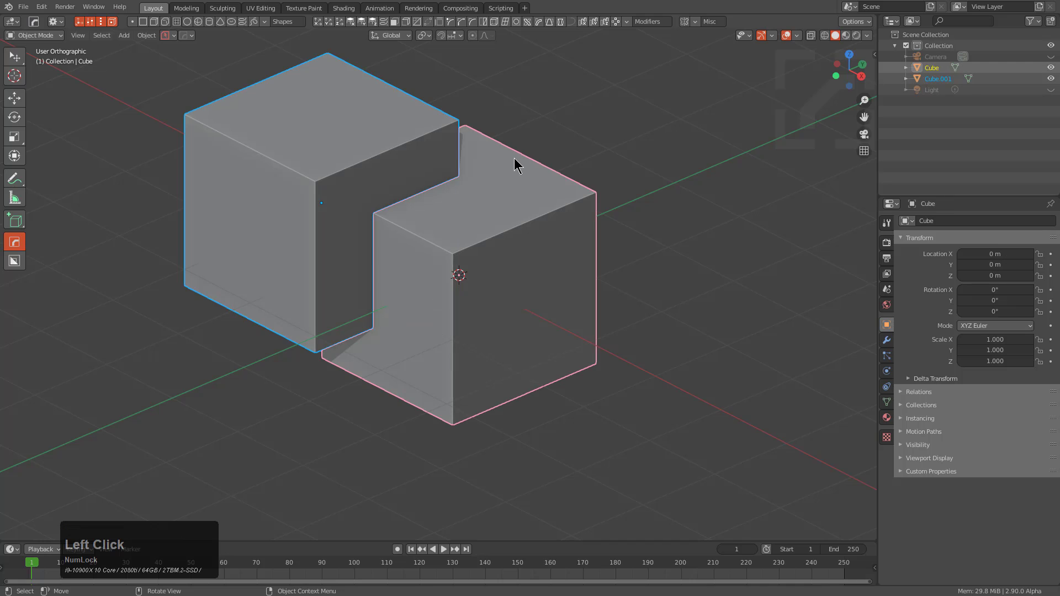
Step: Subtract the second cube from the first and enable Parent in the Hops Difference Boolean redo popup
key("q")
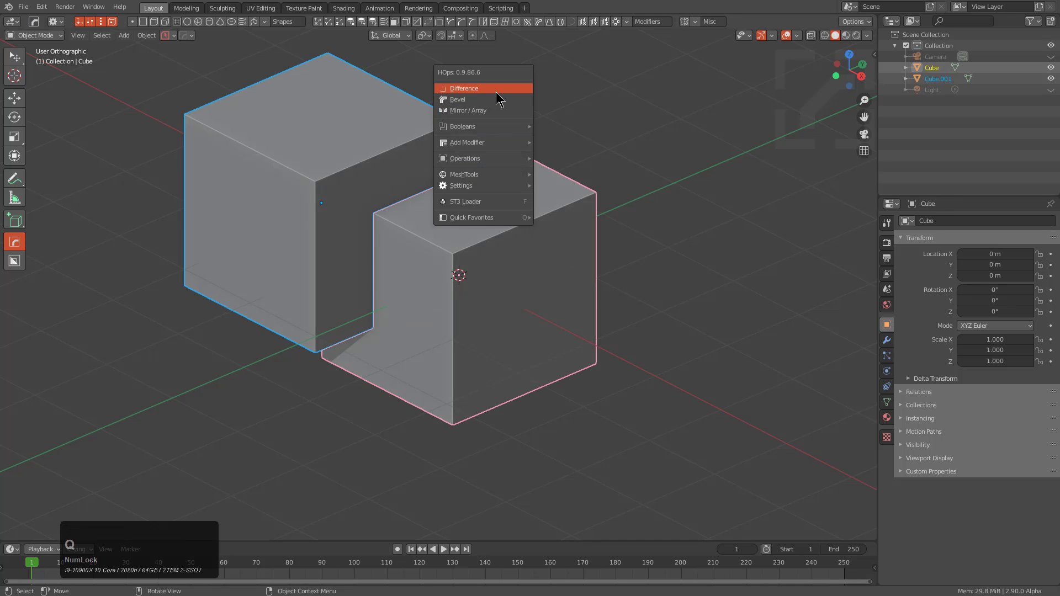
left_click(500, 93)
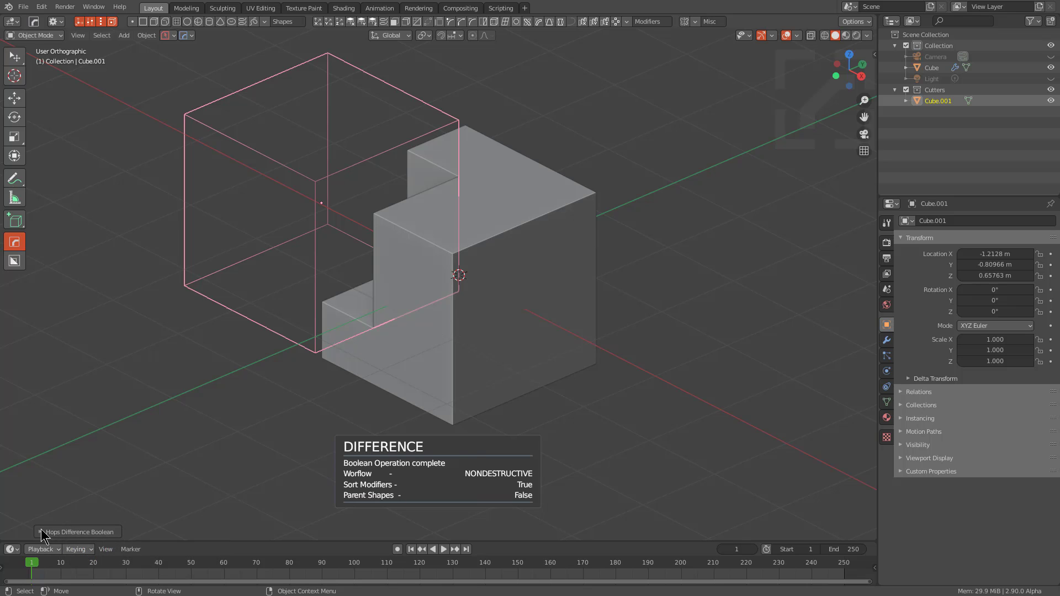
left_click(44, 530)
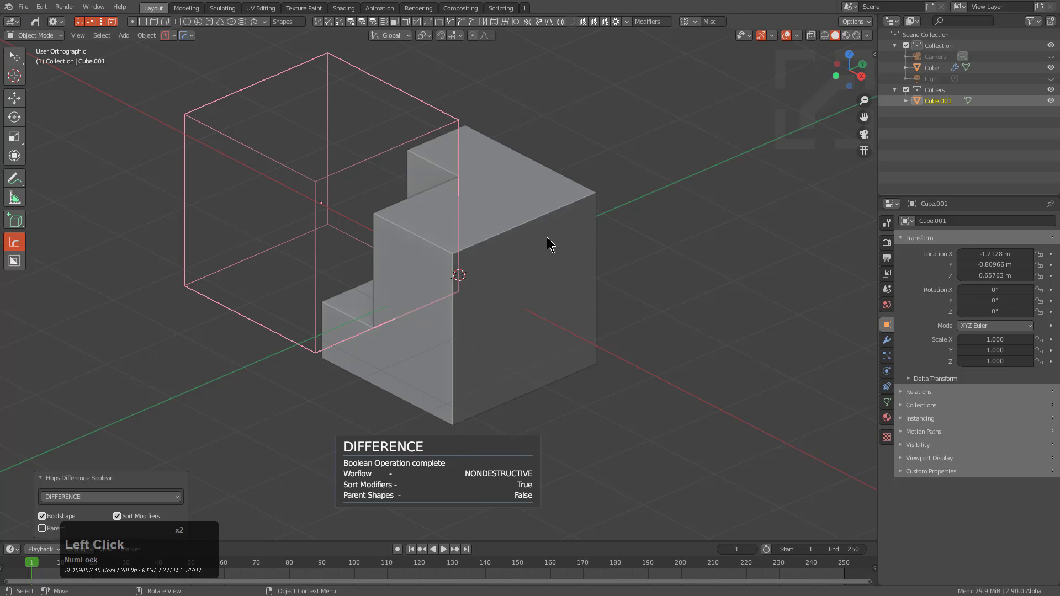
key("F9")
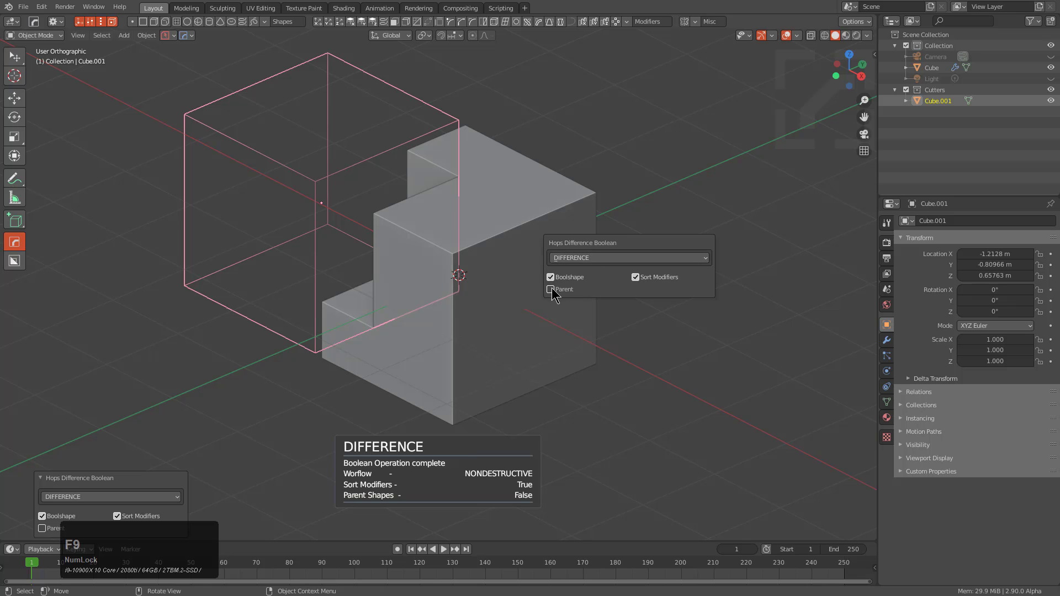
left_click(558, 293)
left_click(399, 87)
Step: Duplicate a cutter, subtract it as a second notch and move the part to confirm the cutters follow
key("shift+d")
left_click(591, 321)
key("q")
left_click(738, 295)
middle_click(549, 275)
left_click(506, 276)
key("g")
right_click(533, 229)
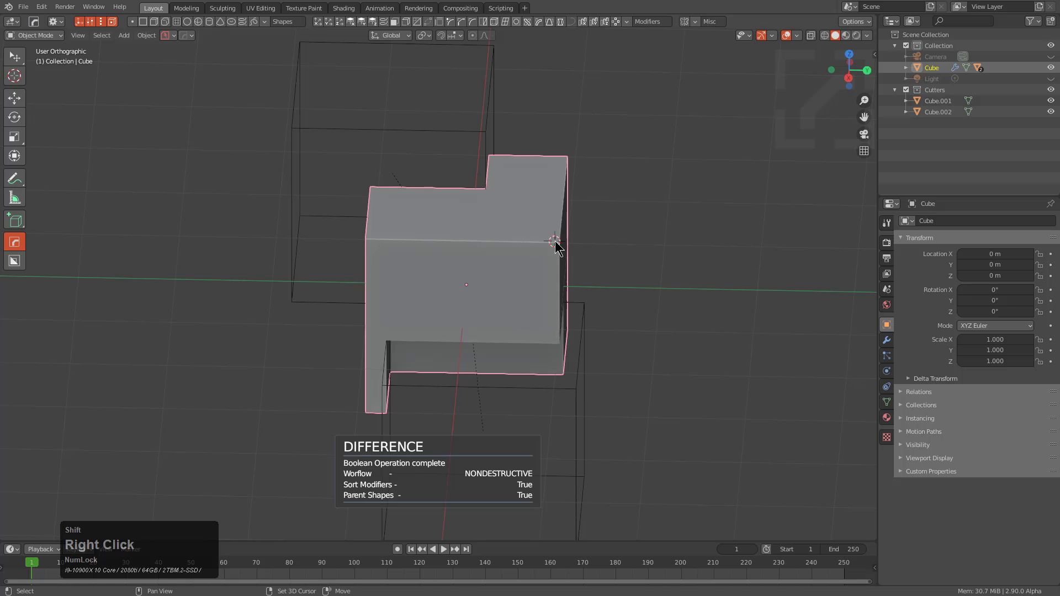
Step: Add and scale a new cube, subtract it from the part with Hard Ops and test-move the part
key("shift+a")
left_click(617, 270)
key("s")
left_click(658, 332)
middle_click(487, 283)
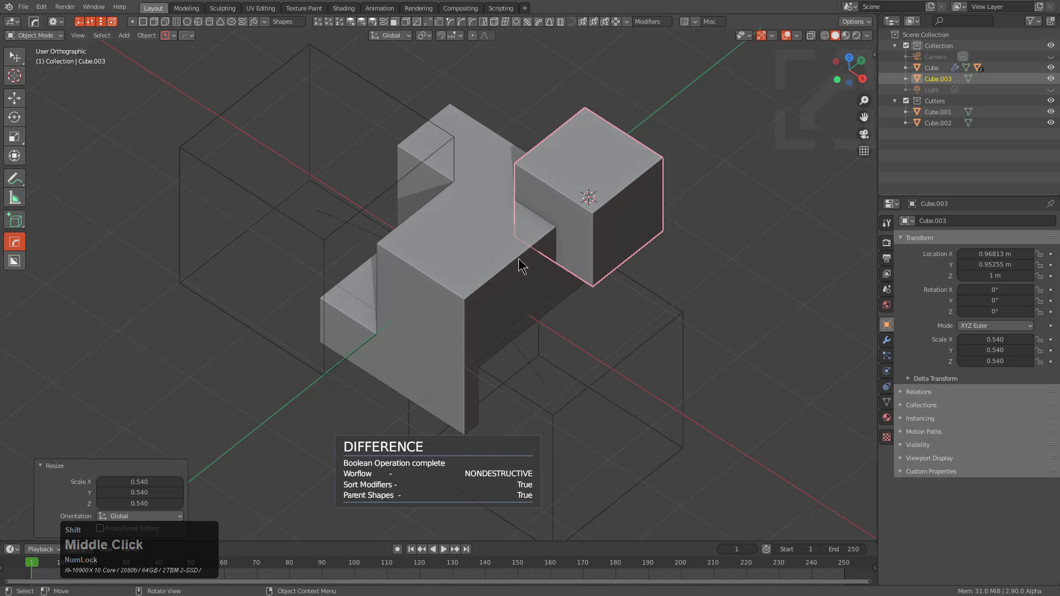
left_click(519, 266)
key("shift+q")
left_click(649, 221)
middle_click(636, 293)
left_click(449, 270)
key("g")
right_click(590, 194)
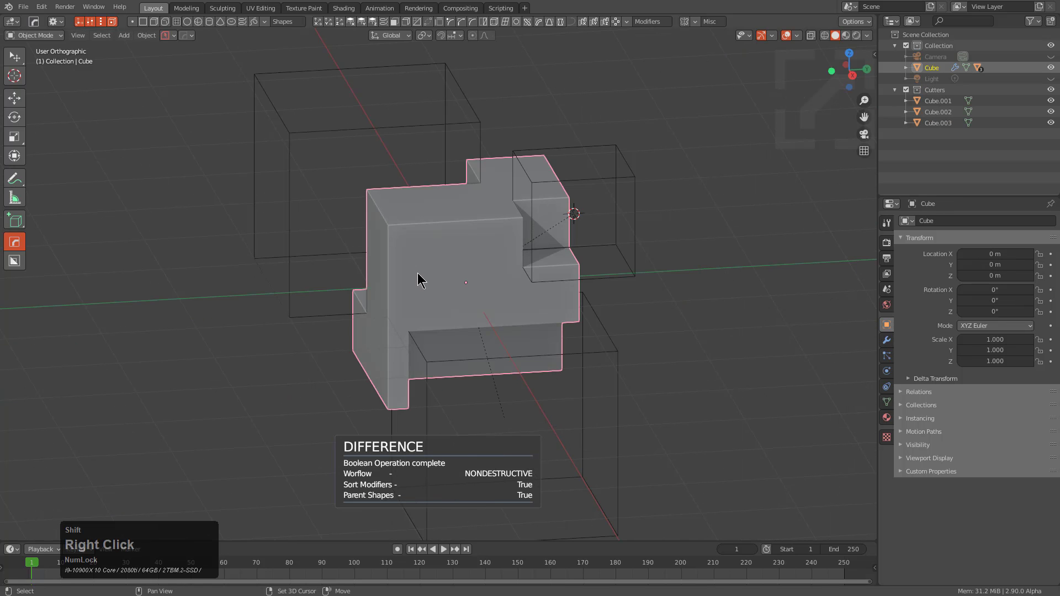
Step: Add and subtract one more cube cutter, then reset to a plain cube with the BoxCutter tool active
key("shift+a")
left_click(479, 303)
key("s")
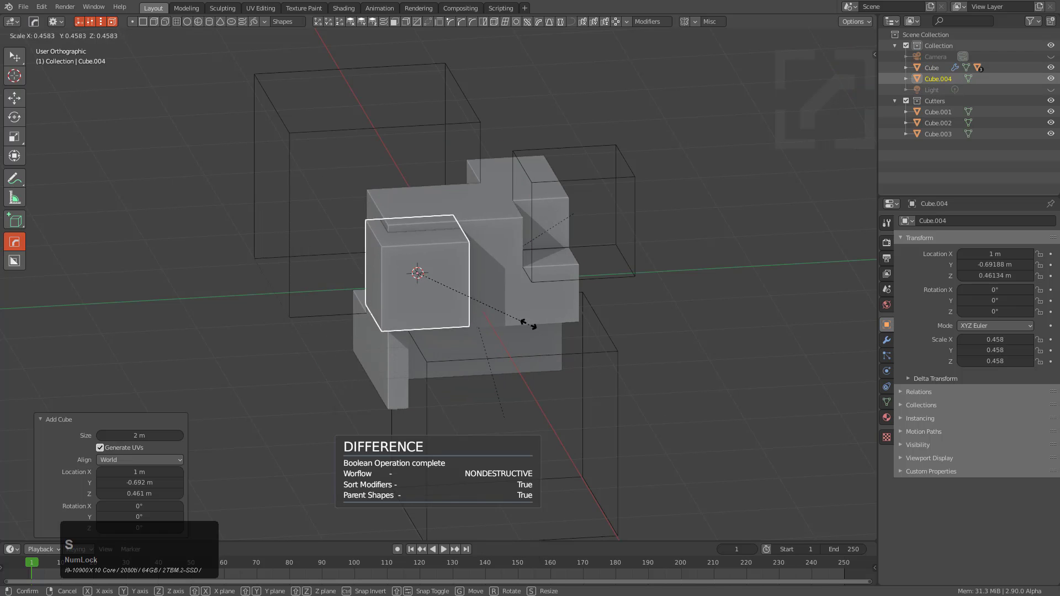
left_click(522, 310)
middle_click(536, 293)
key("q")
left_click(578, 301)
middle_click(568, 334)
left_click(410, 265)
key("g")
right_click(441, 327)
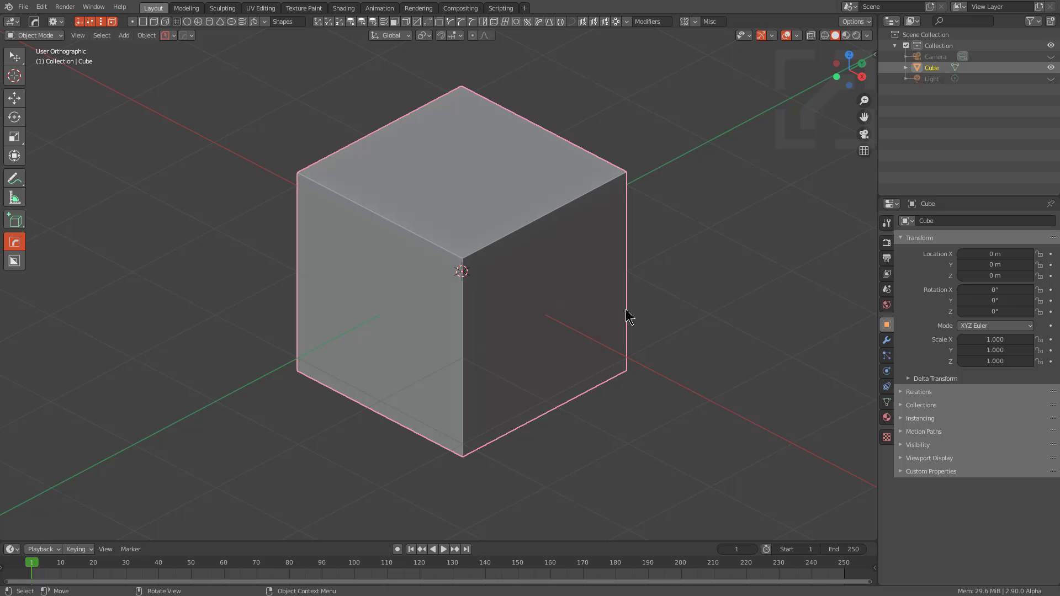
key("alt+Num_Lock")
scroll("up", 3)
Step: Enable 'Bool / Sharpen: Parent Boolshapes' under Bool Options in the HOps Helper
key("alt+w")
left_click(476, 25)
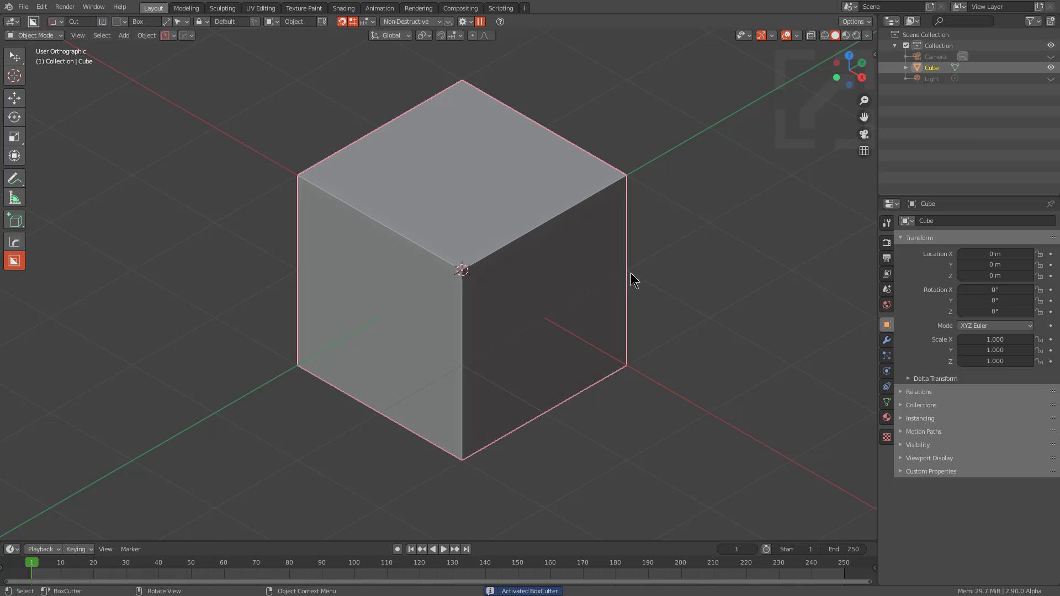
middle_click(624, 279)
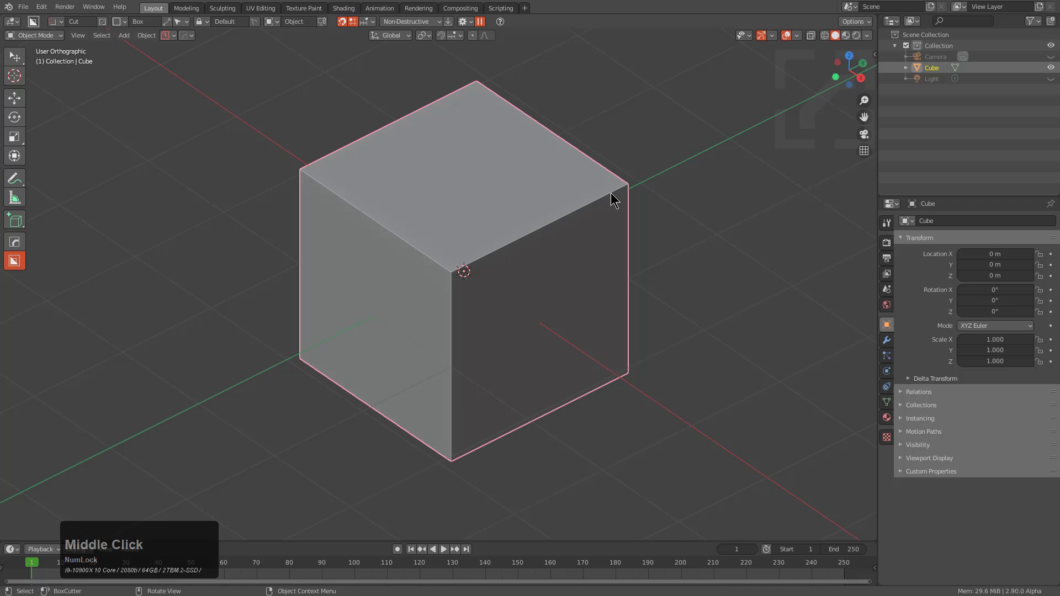
middle_click(616, 197)
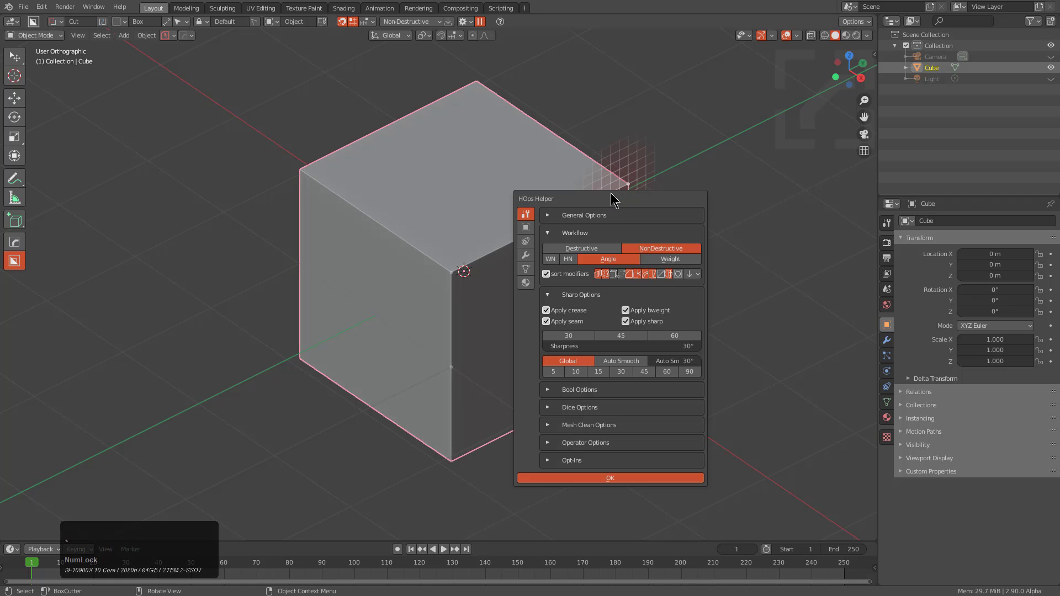
left_click(554, 395)
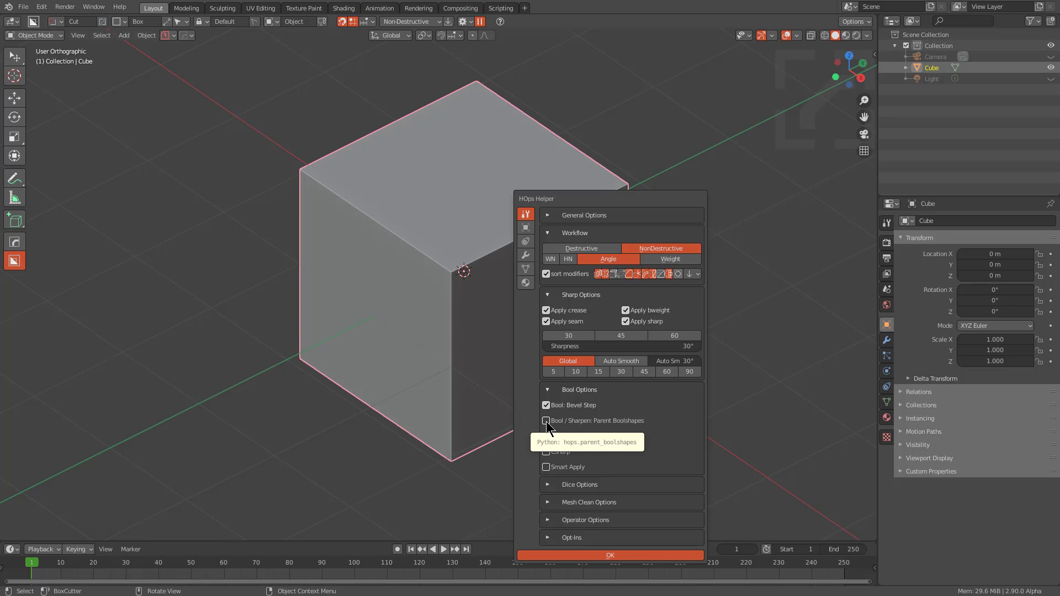
left_click(551, 426)
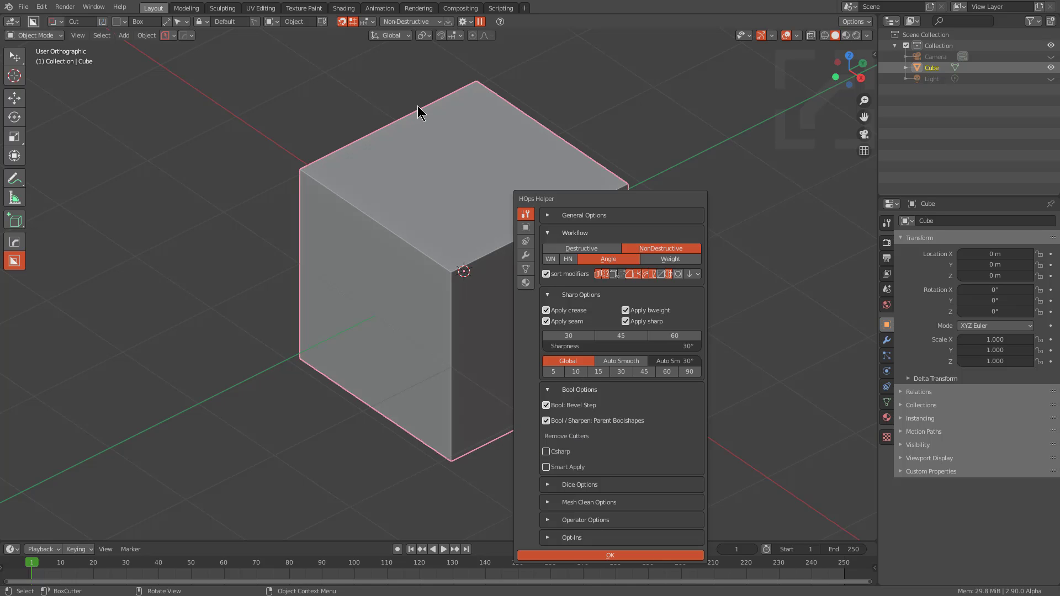
Step: Draw a box cutter on the plain cube and subtract it as a parented Difference boolean
right_click(442, 231)
scroll("down", 3)
scroll("up", 3)
key("d")
left_click(392, 211)
key("q")
left_click(555, 277)
middle_click(426, 245)
right_click(558, 257)
Step: Add and scale two more cube cutters and subtract them from the cube
key("a")
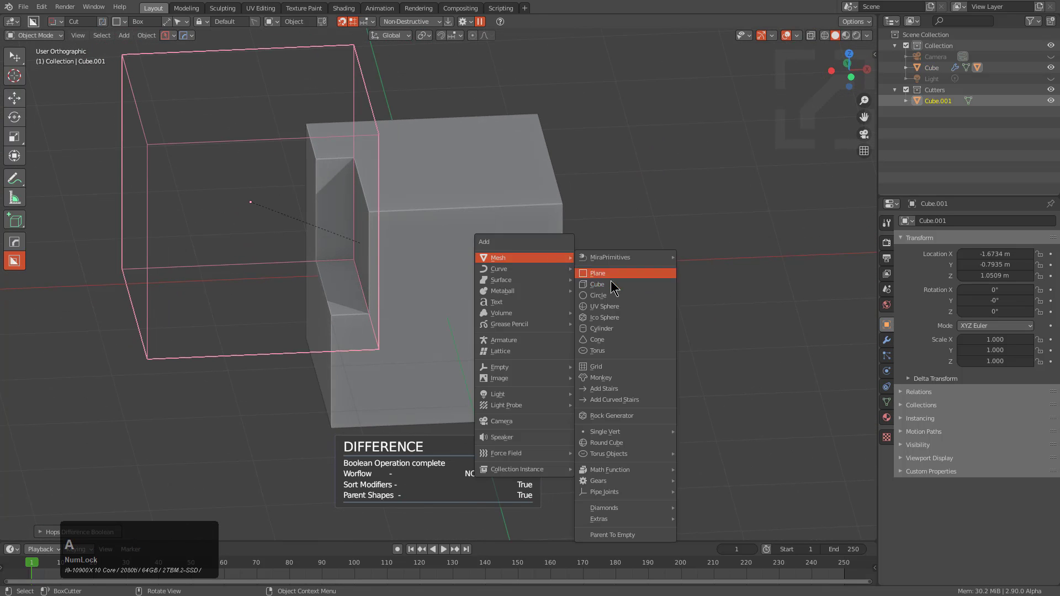
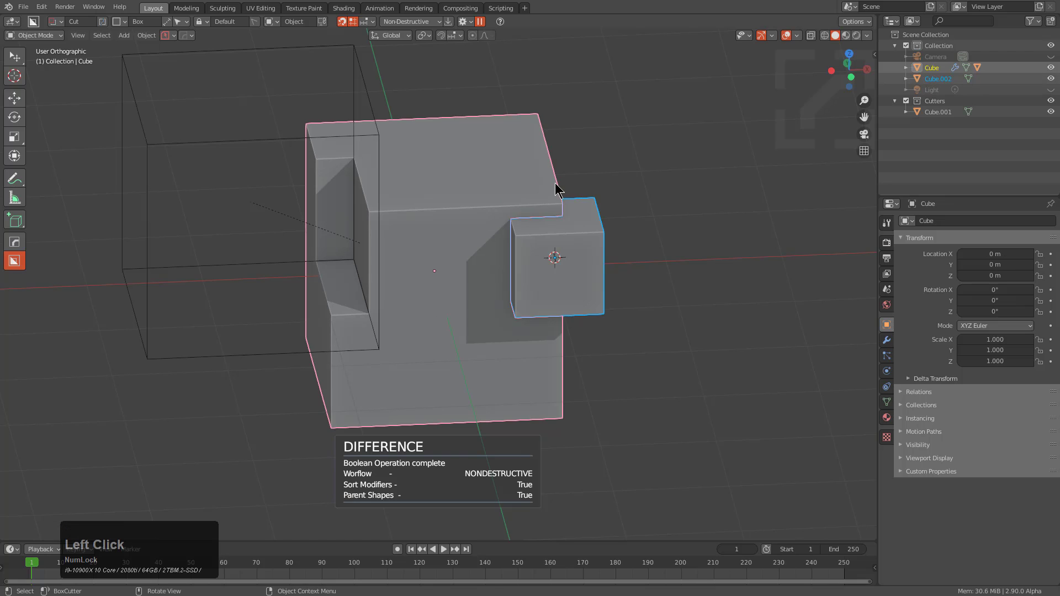
key("alt+w")
left_click(629, 188)
middle_click(625, 296)
right_click(596, 171)
key("shift+a")
left_click(656, 197)
key("s")
left_click(667, 251)
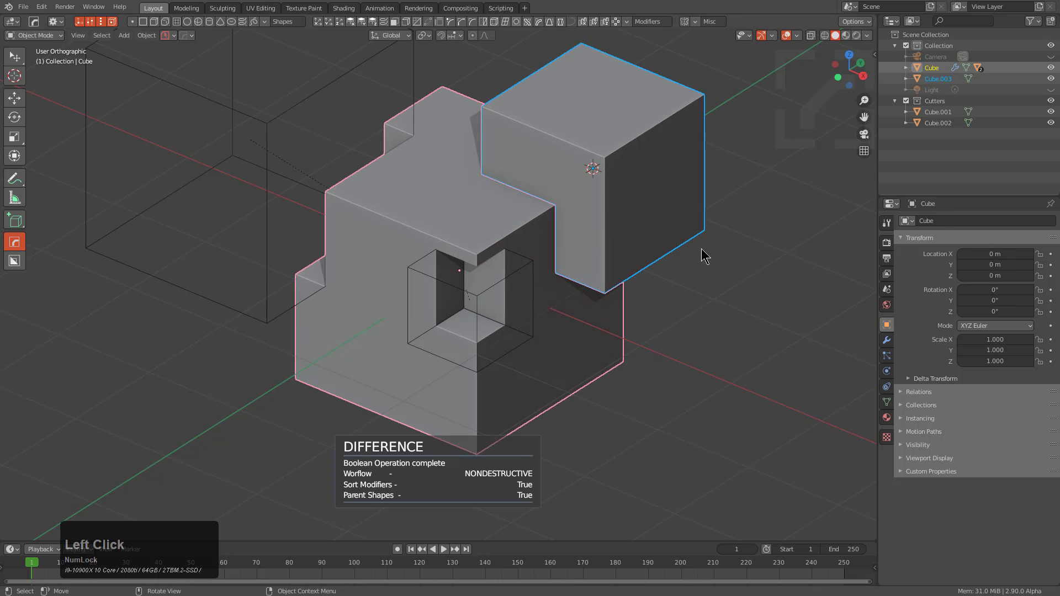
key("KP_Subtract")
right_click(379, 404)
Step: Add a fourth cube cutter into the Cutters collection, subtract it and move the cube to confirm all cutters follow
key("shift+a")
left_click(378, 372)
key("s")
left_click(465, 406)
left_click(486, 413)
left_click(192, 32)
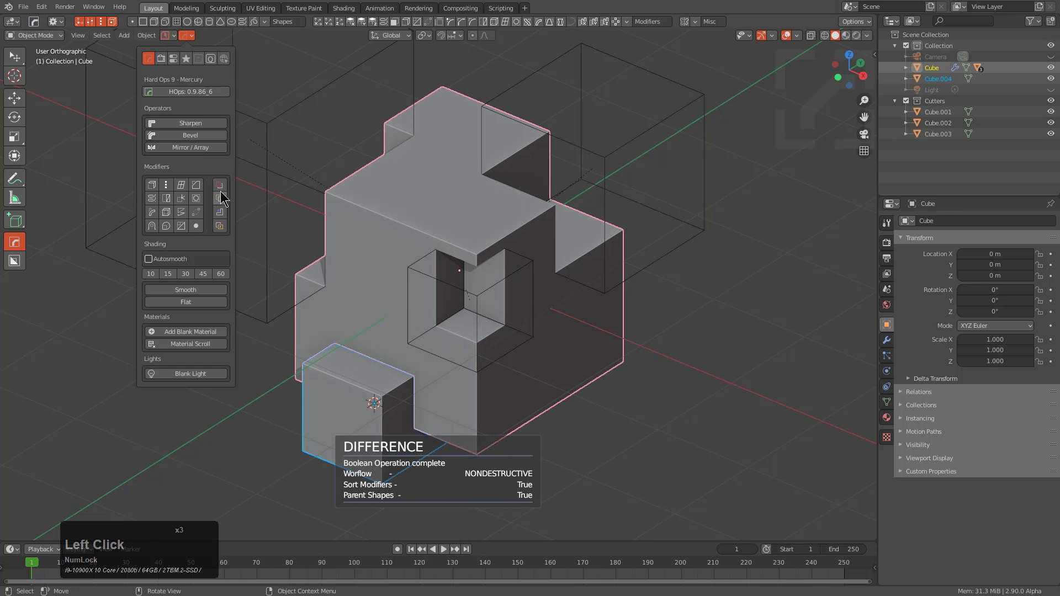
left_click(220, 183)
middle_click(573, 390)
left_click(510, 376)
key("g")
right_click(563, 279)
middle_click(424, 287)
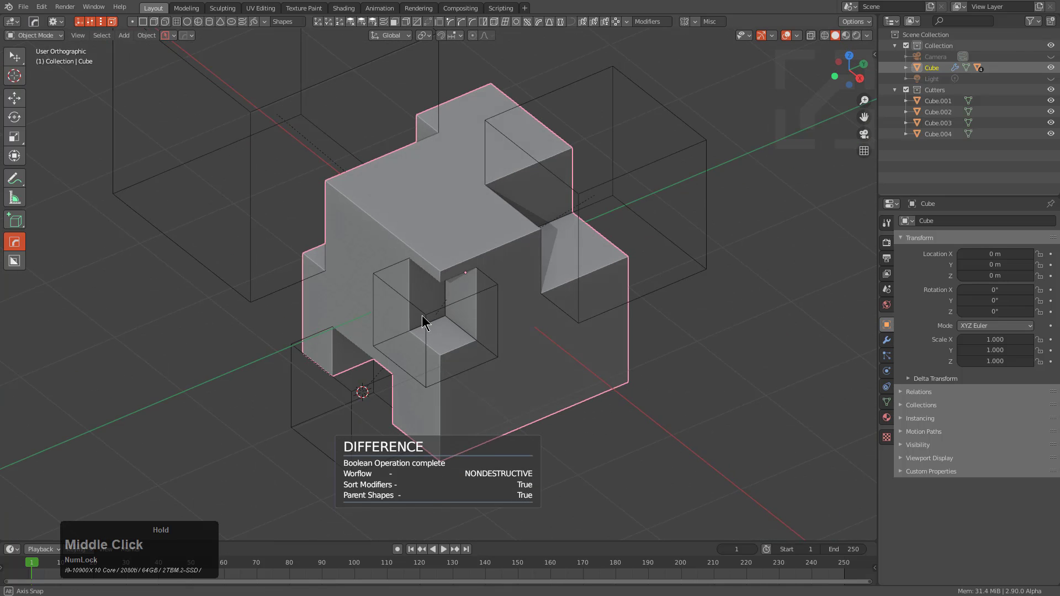
middle_click(439, 322)
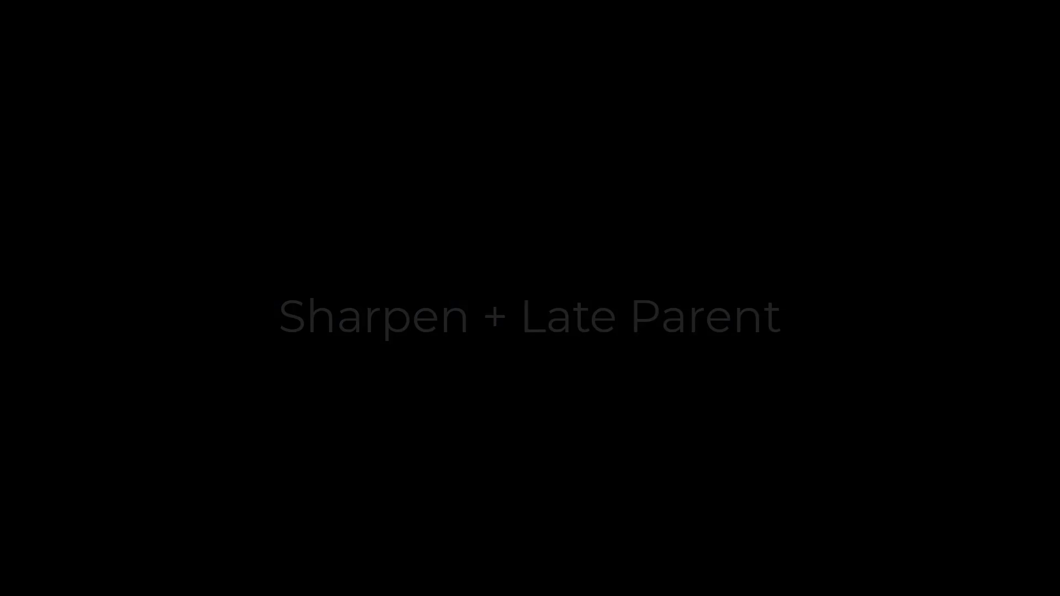
Step: Untick Parent Boolshapes in the HOps Helper so new cutters stay unparented
key("d")
key("d")
left_click(456, 431)
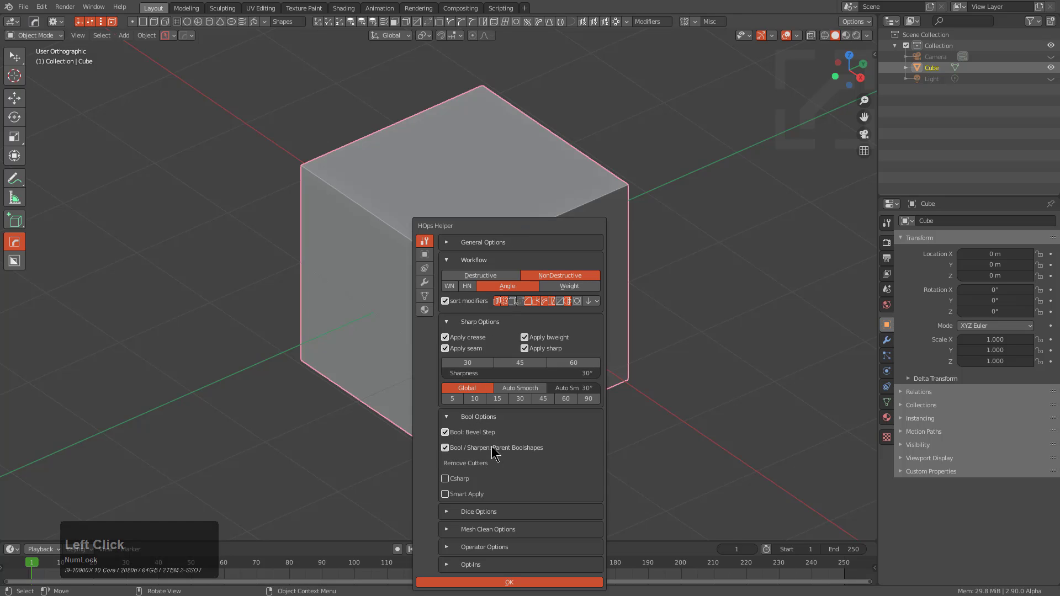
double_click(478, 454)
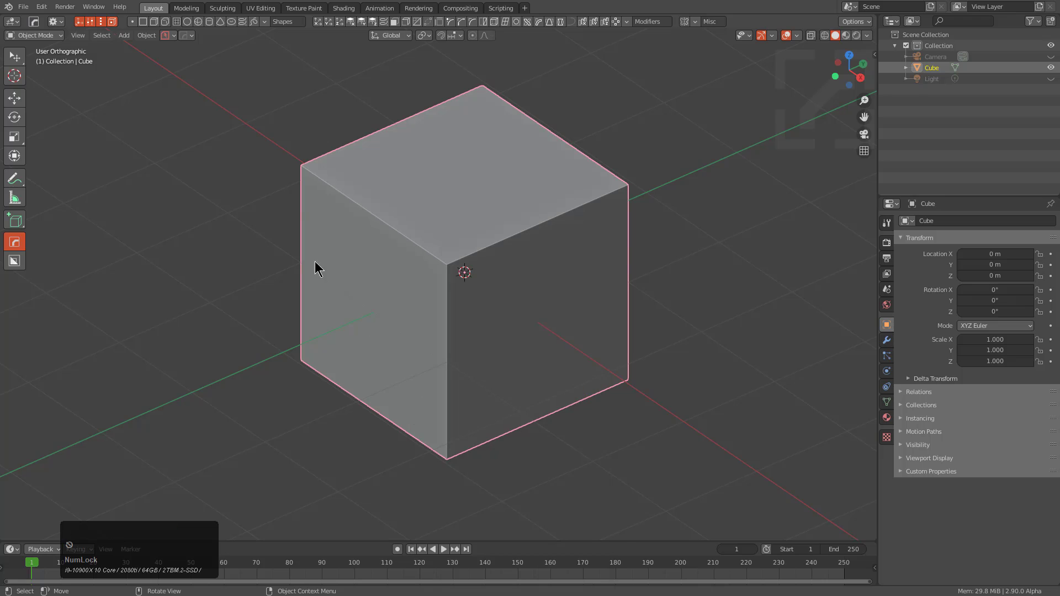
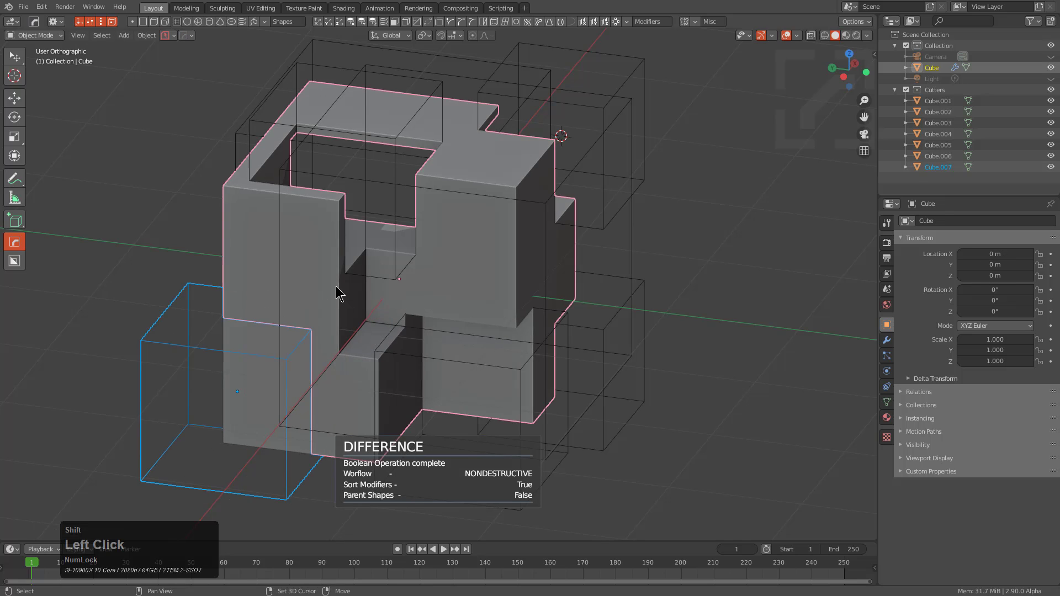
Step: Select the Cube.007 cutter and test-move the part, cancelling to see the cutters stay behind
key("q")
key("d")
middle_click(390, 337)
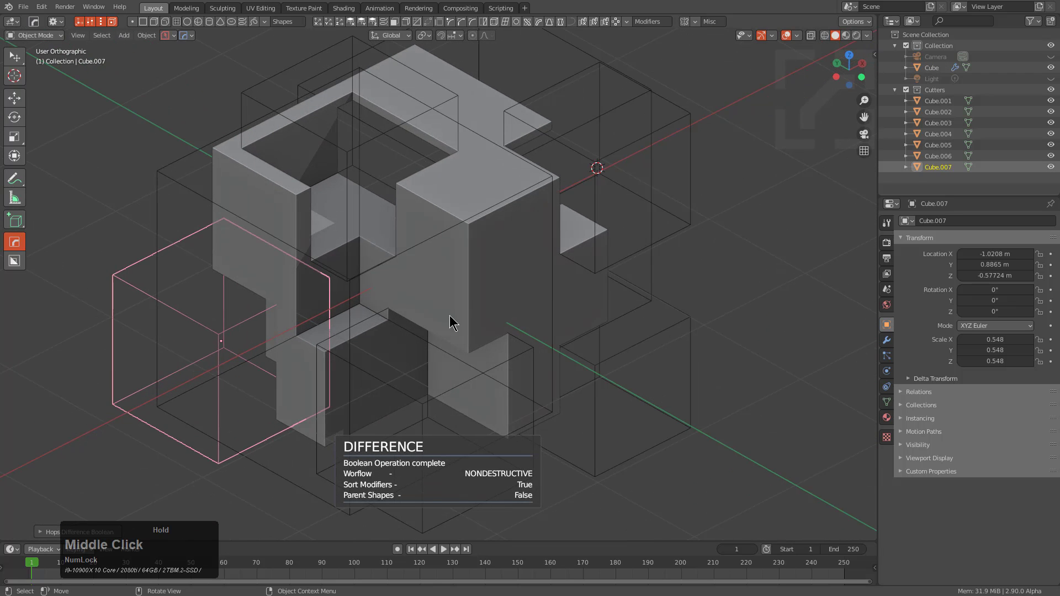
left_click(472, 298)
key("g")
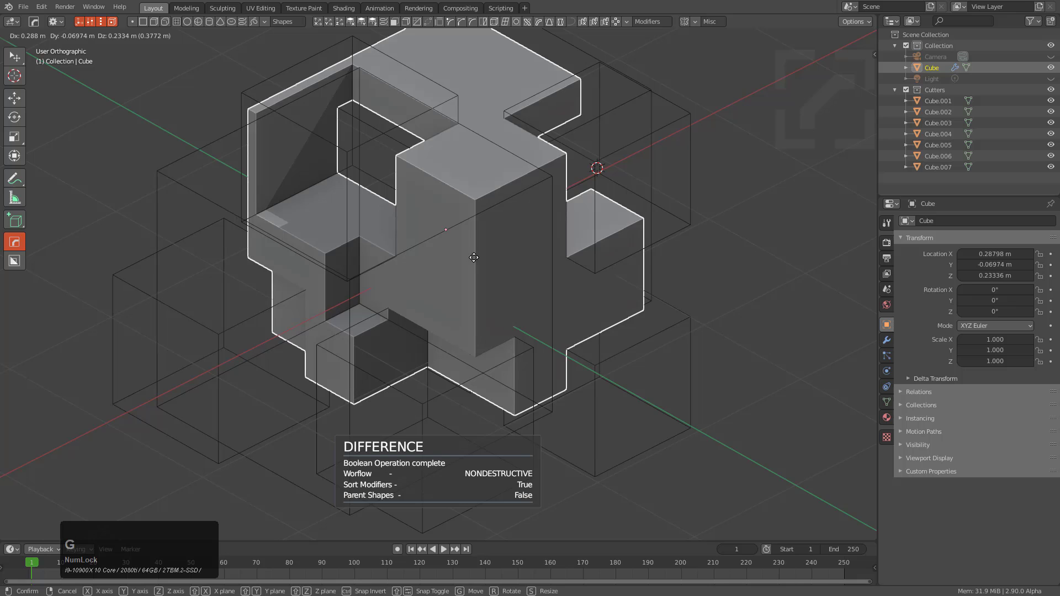
right_click(481, 287)
scroll("down", 3)
Step: Look over the individual cutter boxes, checking each with the Hard Ops Q menu
middle_click(506, 193)
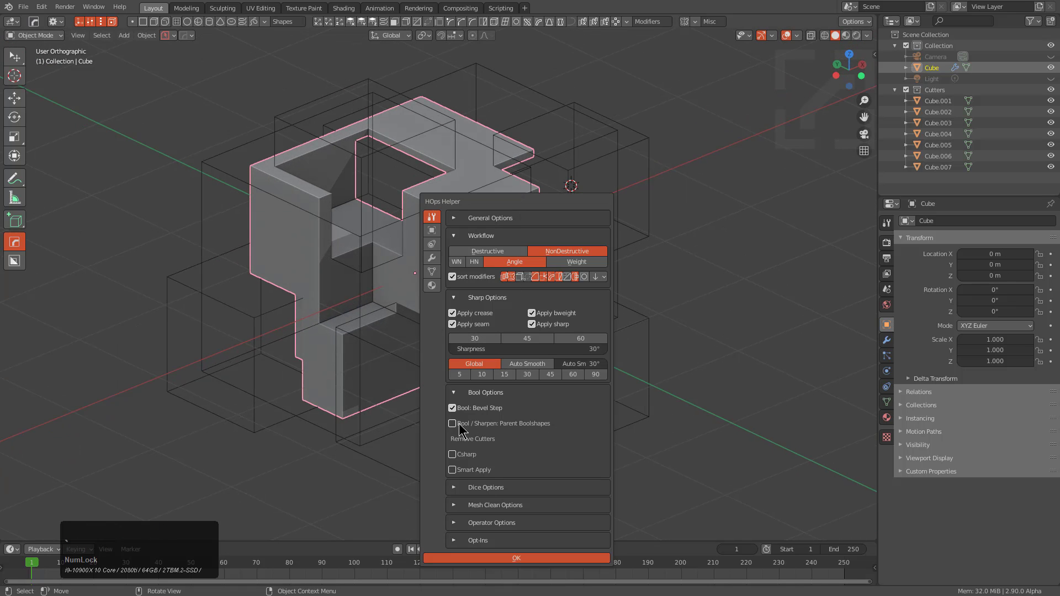
left_click(460, 428)
scroll("up", 3)
key("q")
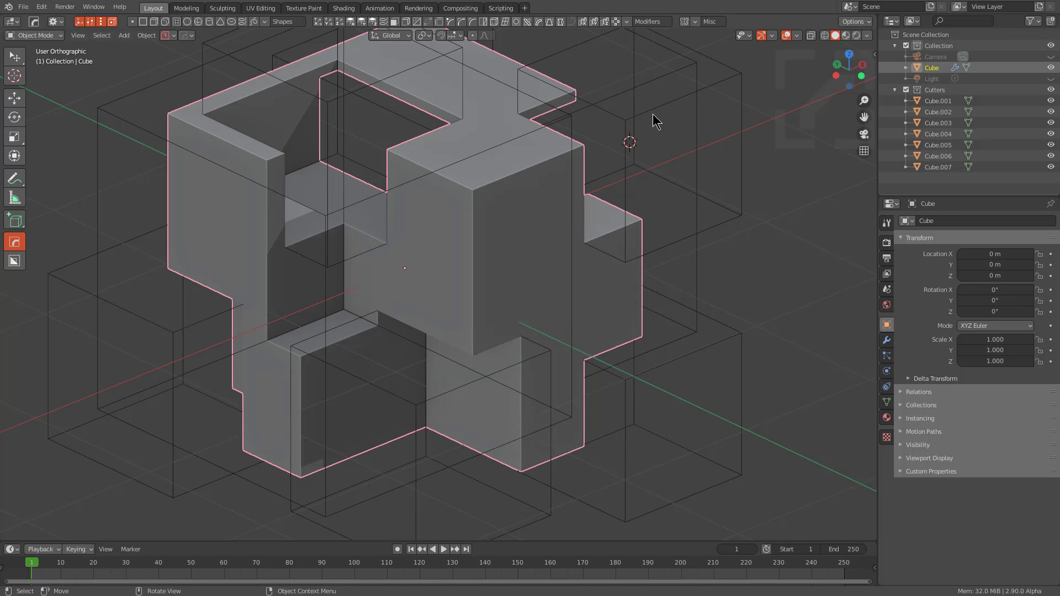
key("q")
left_click(655, 112)
key("q")
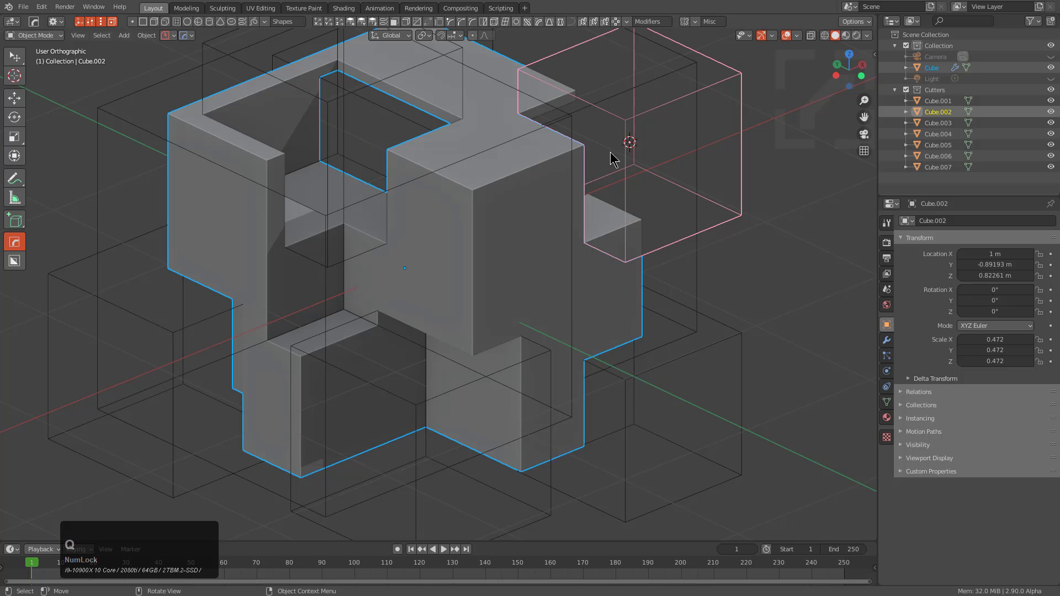
left_click(638, 120)
Step: Finish checking the cutters and select the main cut Cube for the Hard Ops menu
left_click(495, 195)
key("q")
left_click(481, 235)
key("q")
left_click(463, 215)
Step: Run Hard Ops Sharpen to parent all seven cutters, then move the cube to confirm they follow
key("q")
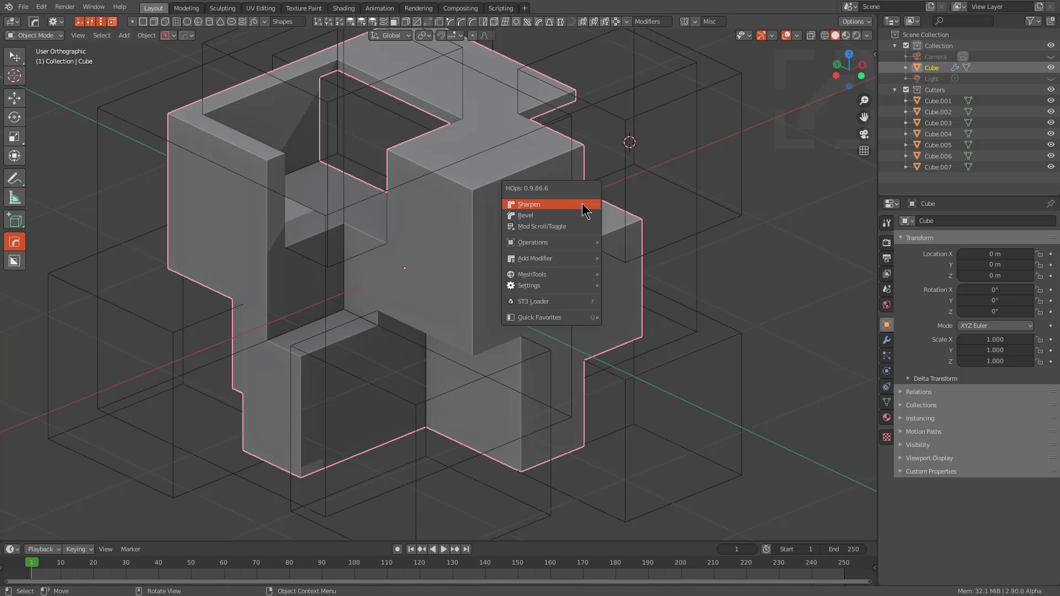
left_click(585, 205)
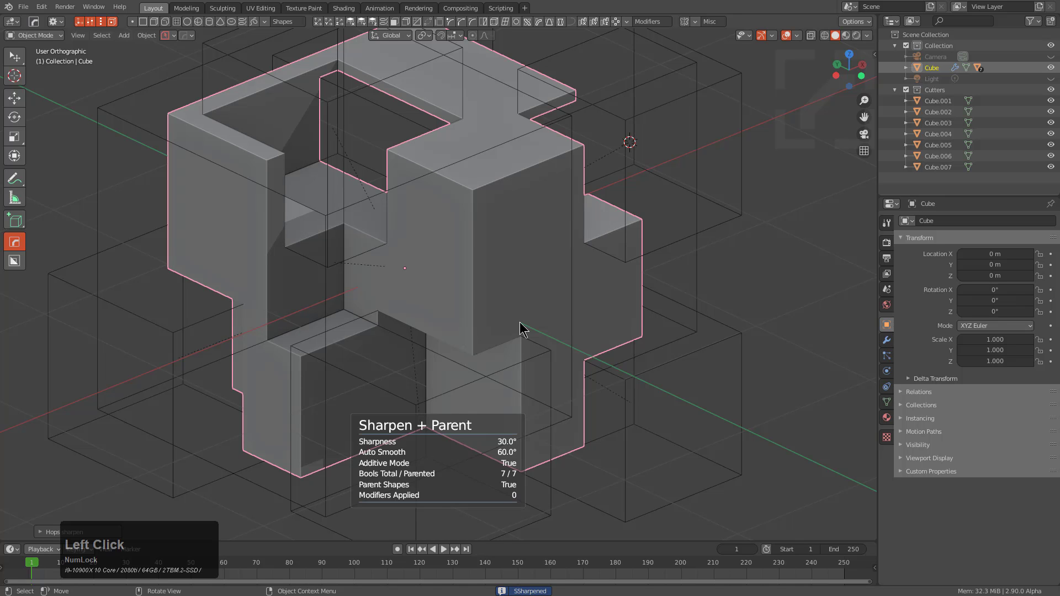
scroll("down", 3)
key("g")
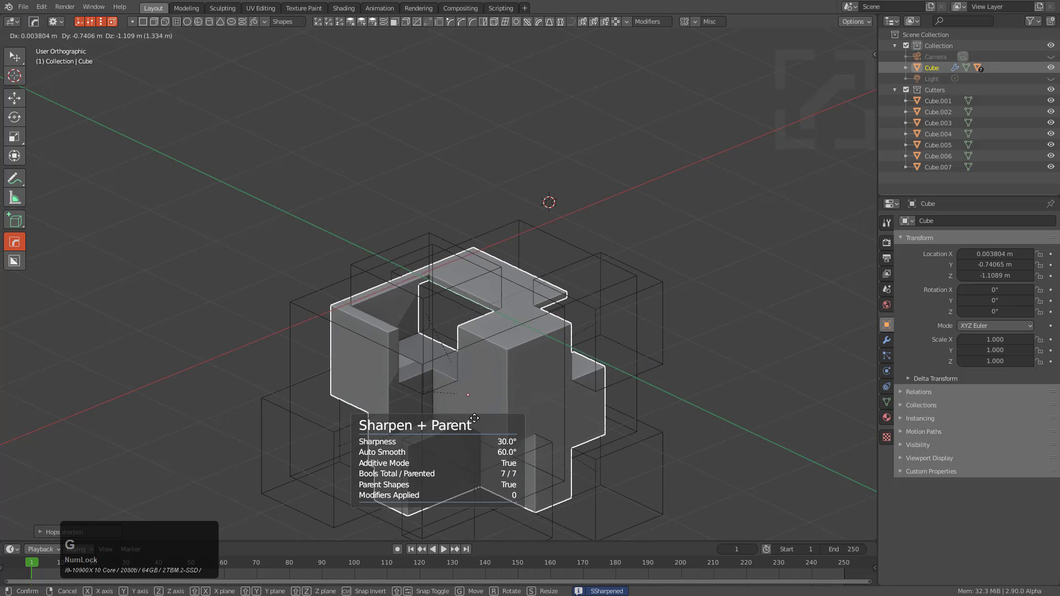
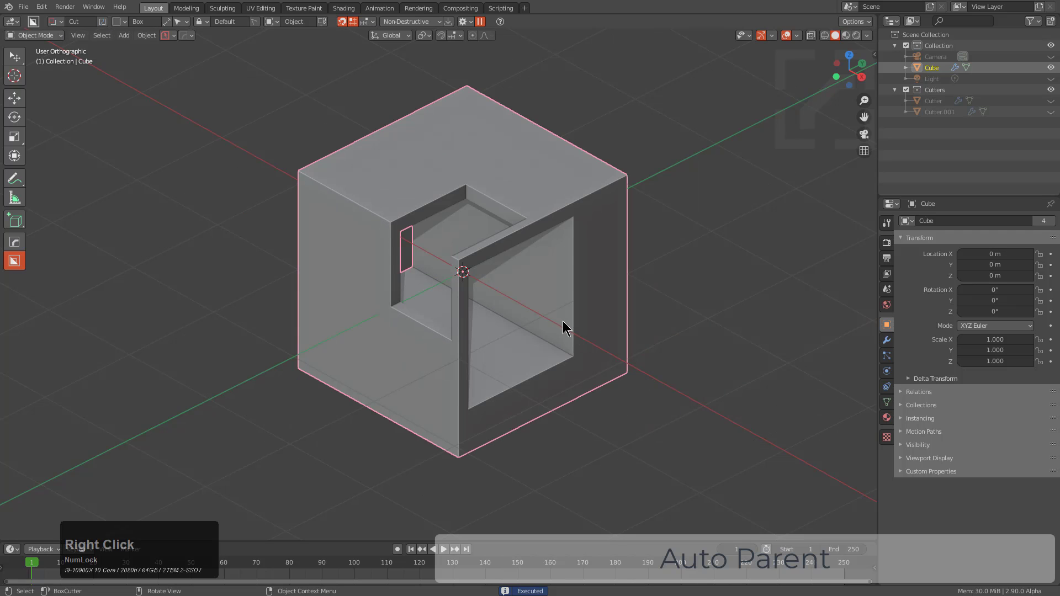
Step: Turn off Parent Shape in BoxCutter and draw two unparented box cuts into the cube
left_click(471, 28)
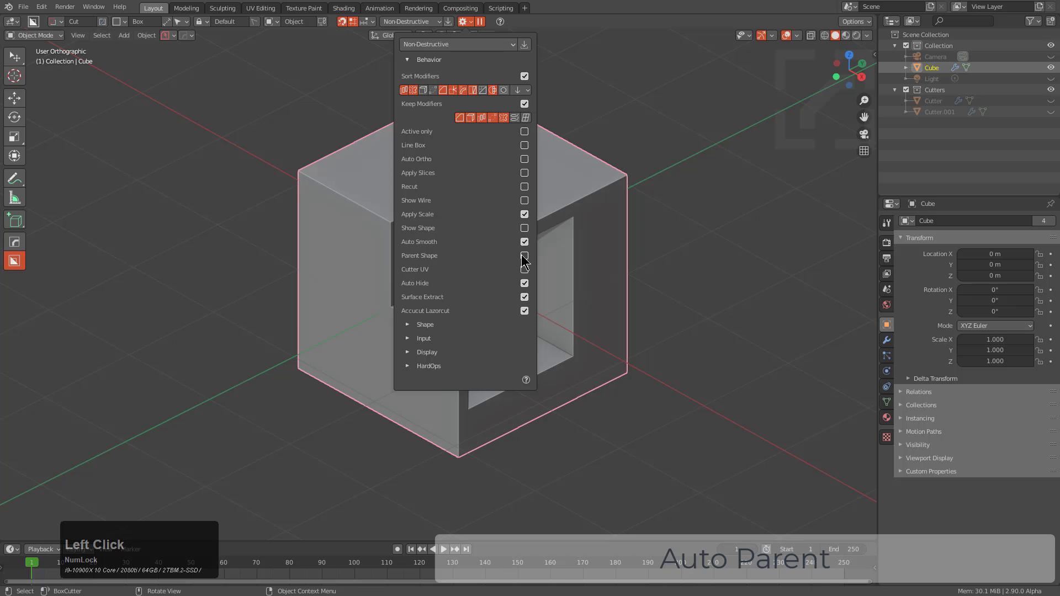
left_click(531, 260)
left_click(587, 183)
left_click(587, 306)
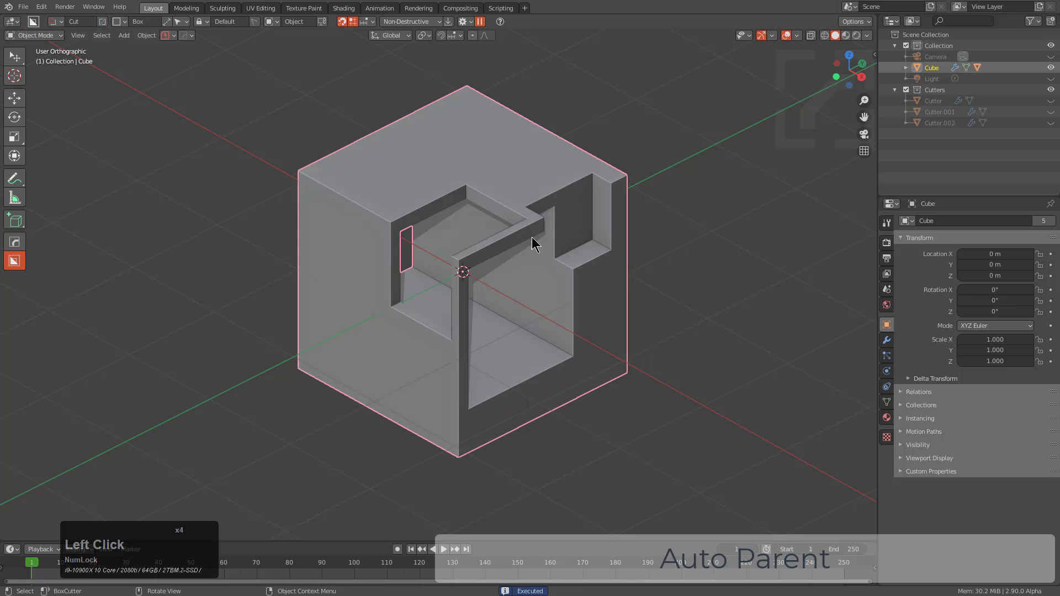
key("g")
right_click(505, 236)
left_click(611, 272)
left_click(306, 302)
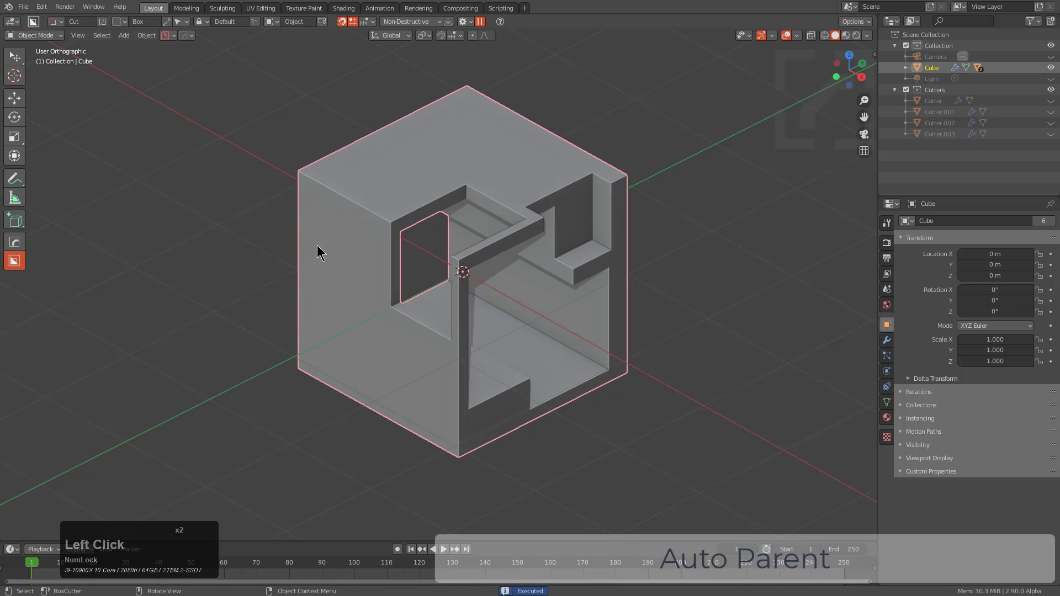
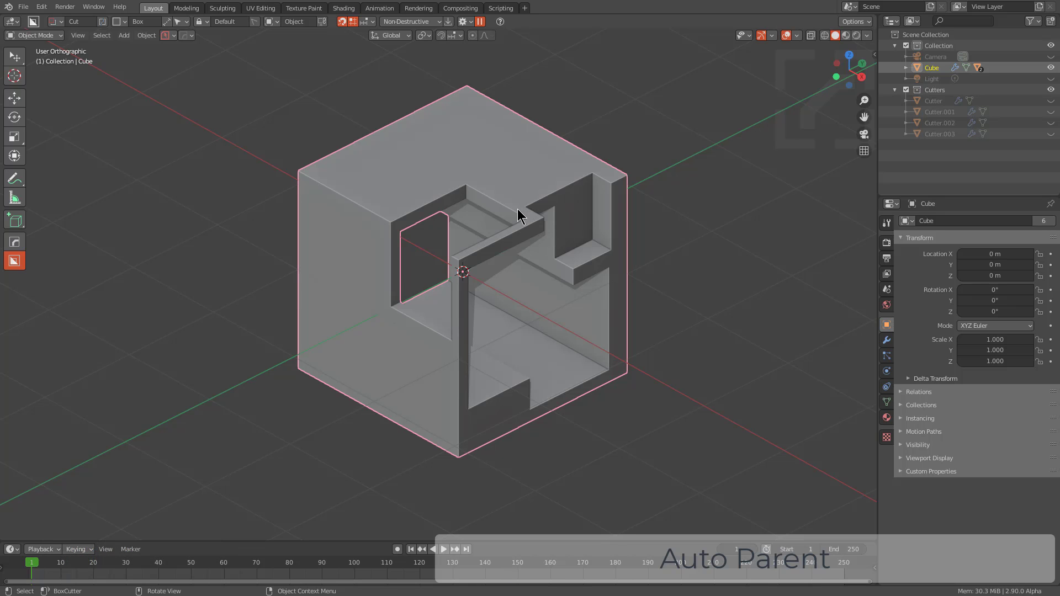
Step: Run Hard Ops Operations > Late Parent, parenting the two leftover cutters, and test-move the cube
key("q")
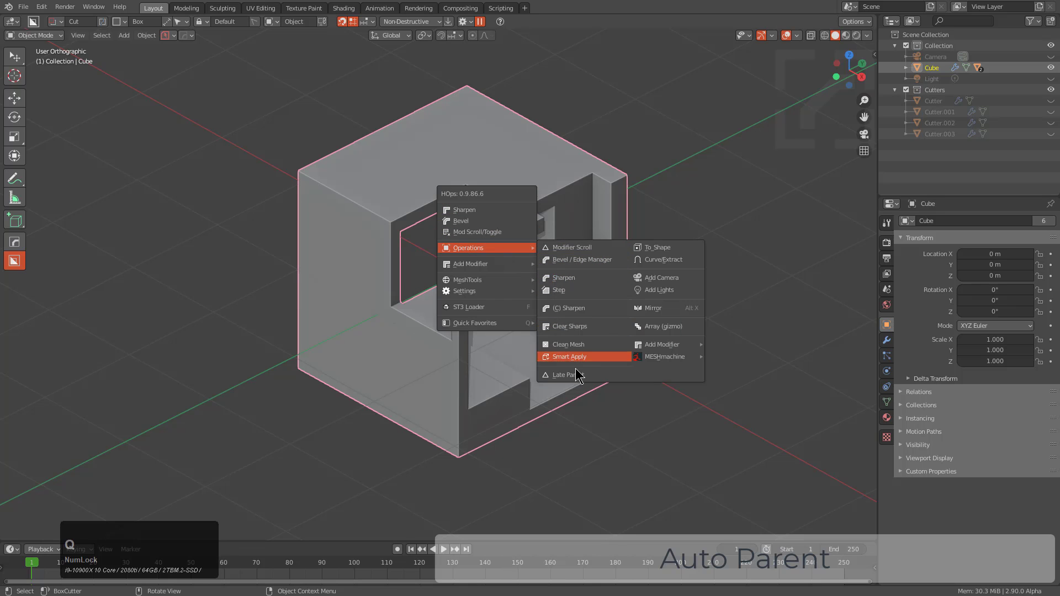
left_click(578, 382)
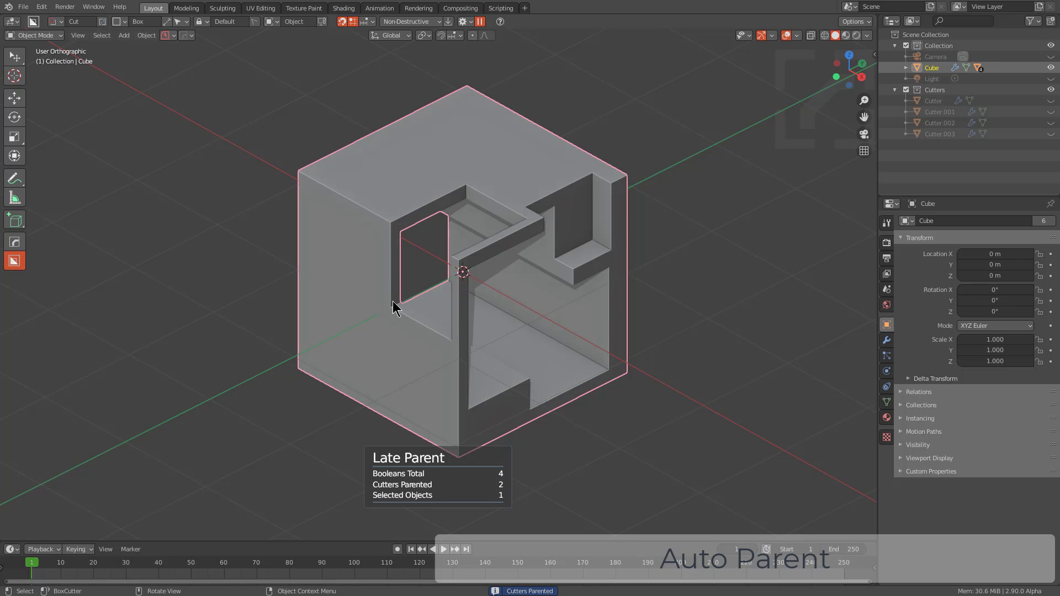
key("g")
right_click(494, 296)
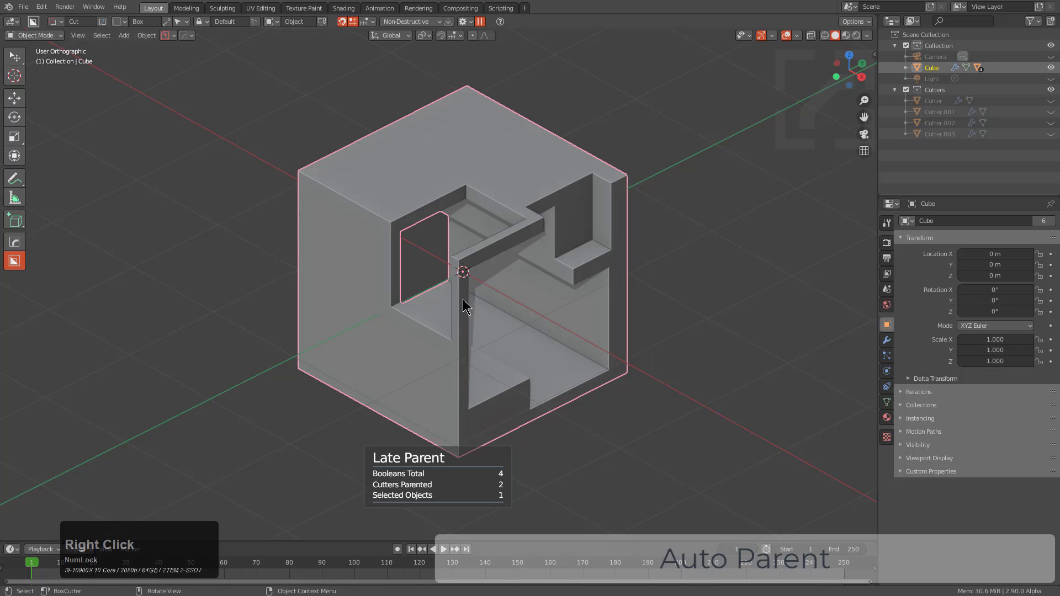
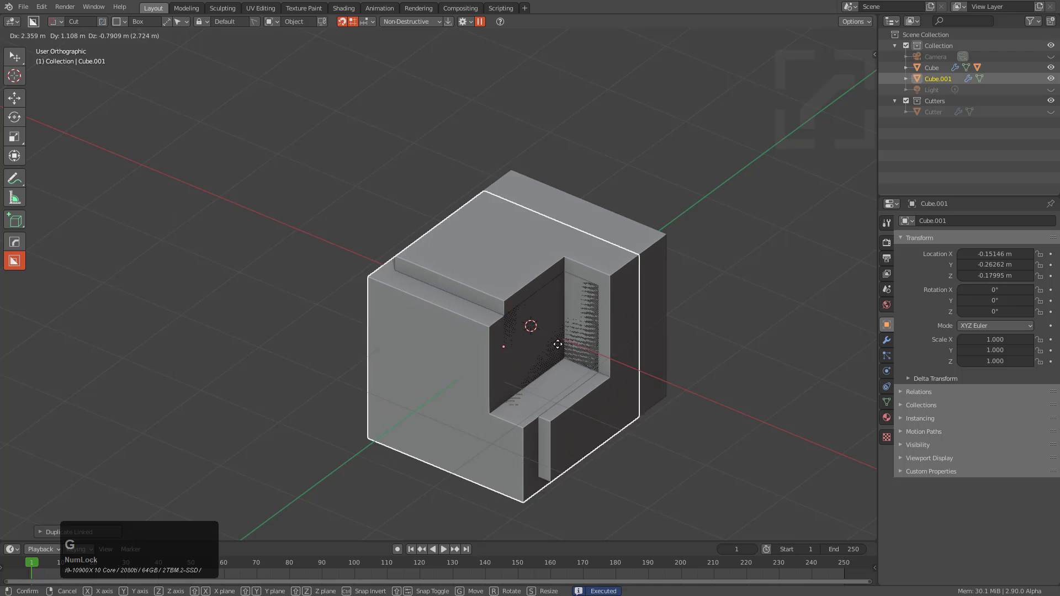
Step: Place the Shift+D copy of the notched cube beside the original along X
left_click(594, 371)
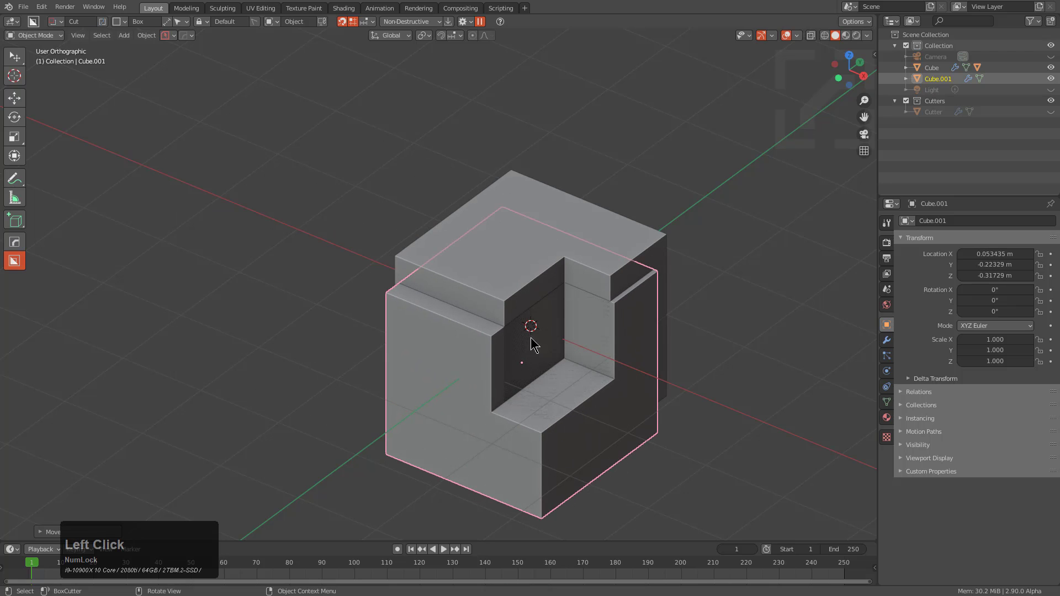
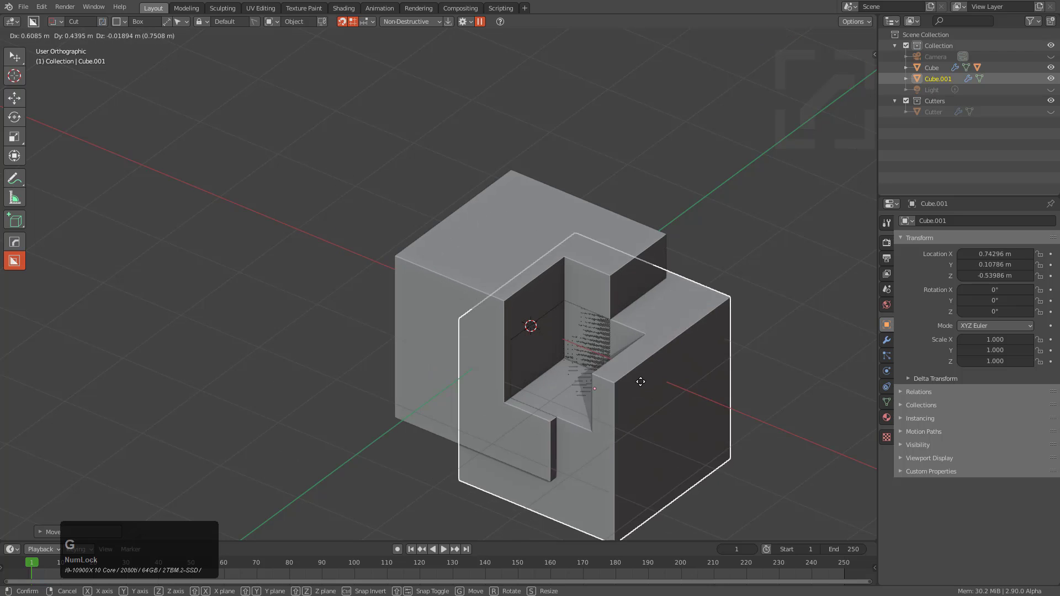
left_click(319, 277)
key("x")
left_click(325, 277)
left_click(507, 316)
scroll("up", 3)
Step: Review the HOps Helper and the Boolean modifier panel using the Cutter object on the copy
key("alt+d")
left_click(349, 282)
left_click(582, 279)
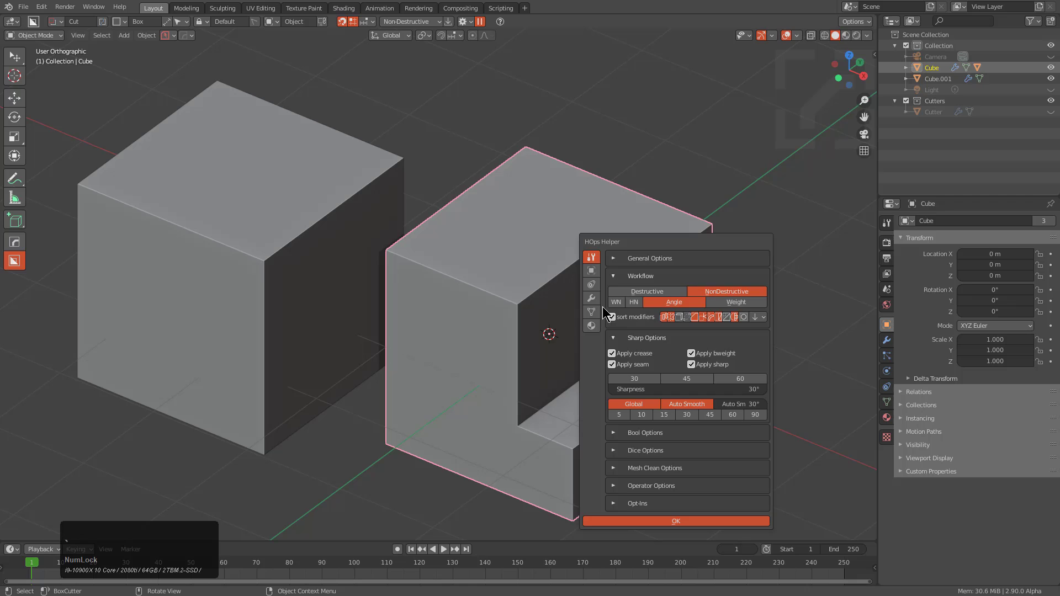
left_click(595, 302)
left_click(611, 270)
left_click(655, 288)
left_click(655, 287)
double_click(655, 288)
double_click(897, 341)
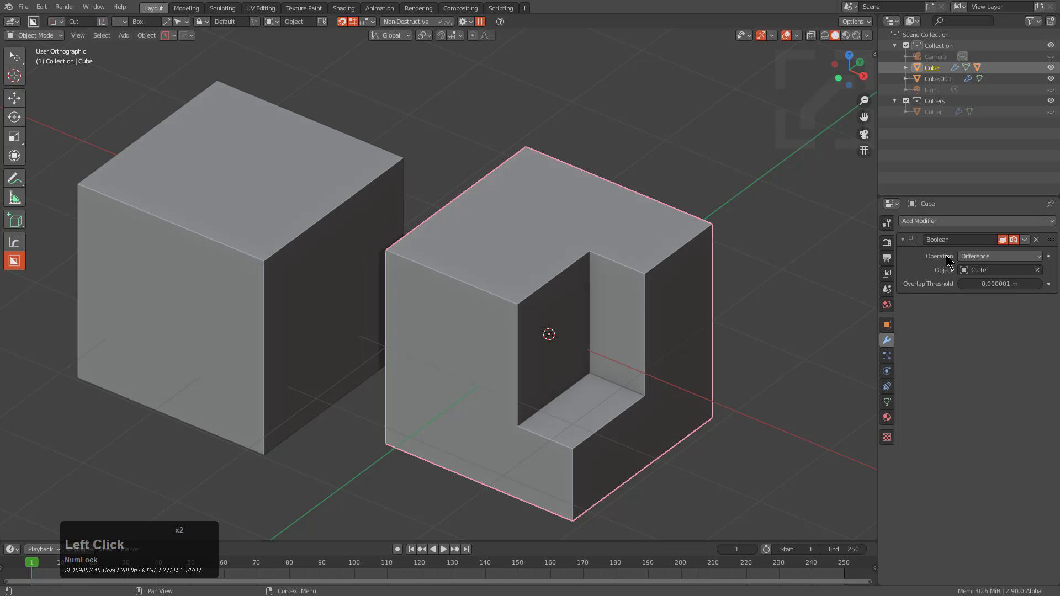
left_click(1033, 239)
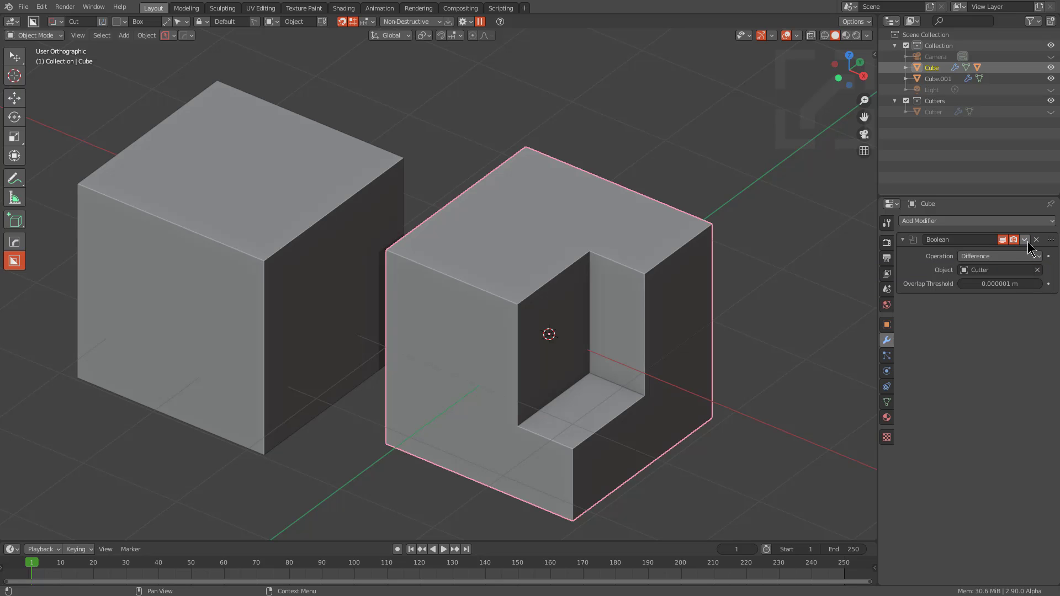
Step: Delete the copied cube, leaving one cube cut by a single Boolean difference
left_click(188, 287)
key("x")
left_click(298, 283)
left_click(436, 299)
scroll("down", 3)
middle_click(525, 341)
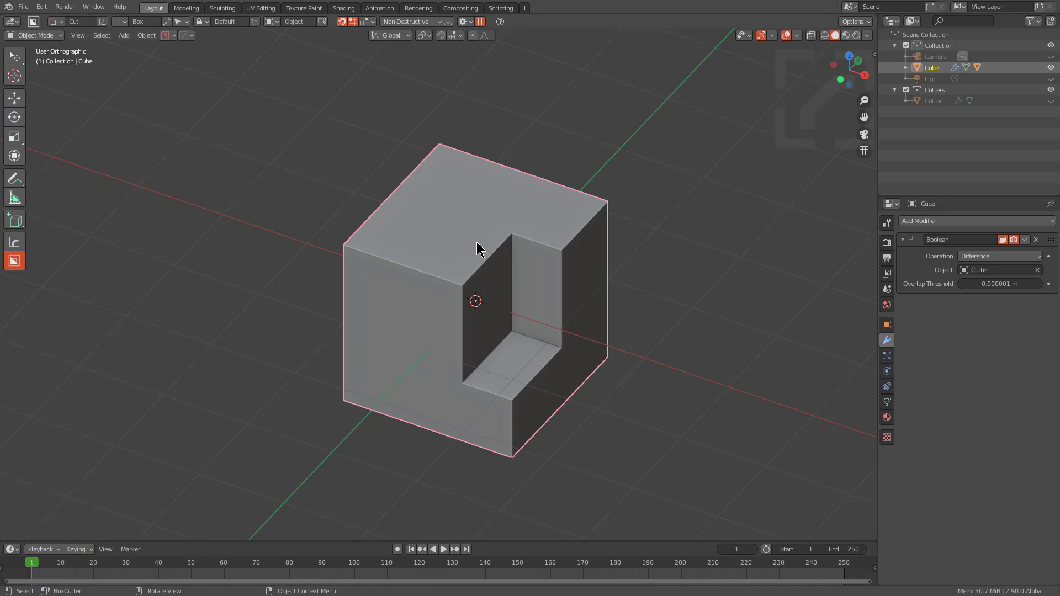
Step: Move the cube into a new collection named Cube
middle_click(490, 277)
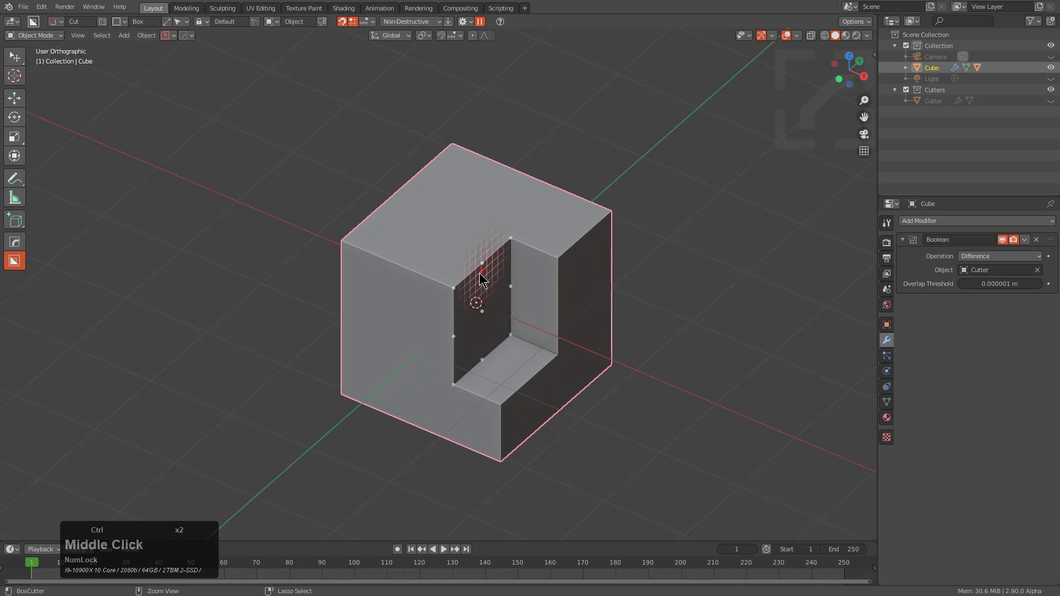
key("g")
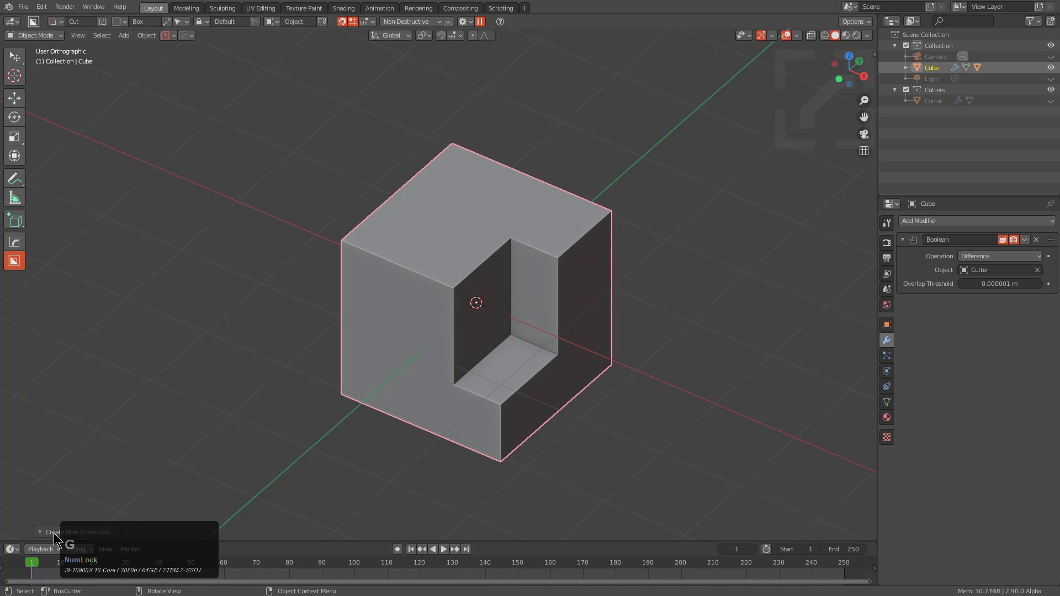
key("F9")
left_click(749, 271)
key("shift+c")
type("ube")
key("Return")
Step: Add a Collection Instance of Cube and slide it beside the original along X
key("shift+a")
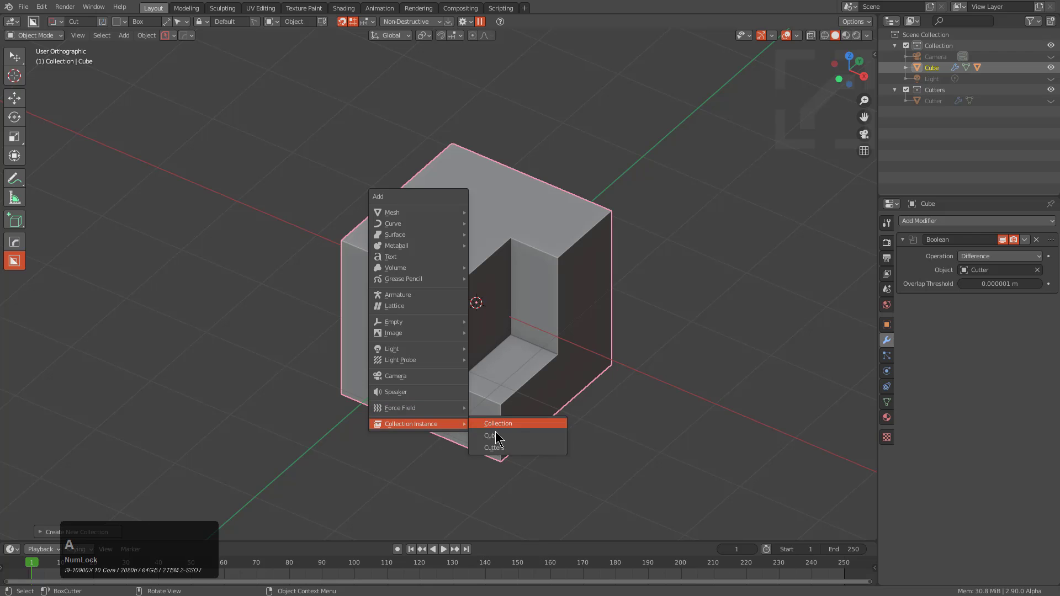
left_click(502, 436)
key("g")
key("x")
Step: Cut new BoxCutter notches into the cube that show on the instance too
left_click(394, 273)
left_click(445, 264)
left_click(497, 247)
left_click(473, 363)
left_click(426, 299)
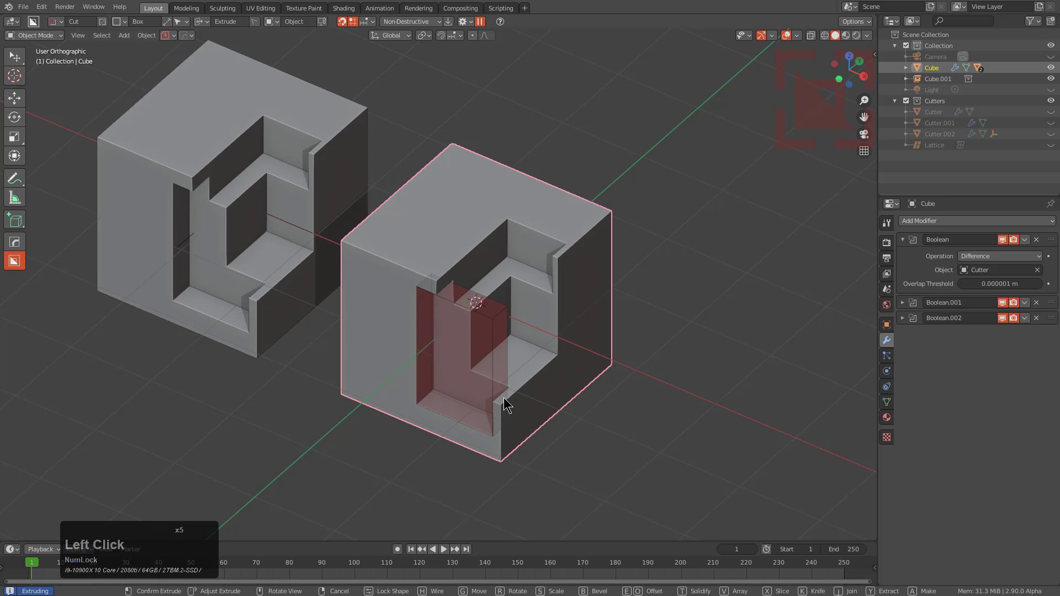
Step: Draw several more BoxCutter slot cuts into the cube, including one on its left side
left_click(404, 278)
left_click(285, 195)
key("r")
key("x")
left_click(442, 178)
left_click(451, 255)
left_click(375, 233)
left_click(374, 514)
left_click(359, 269)
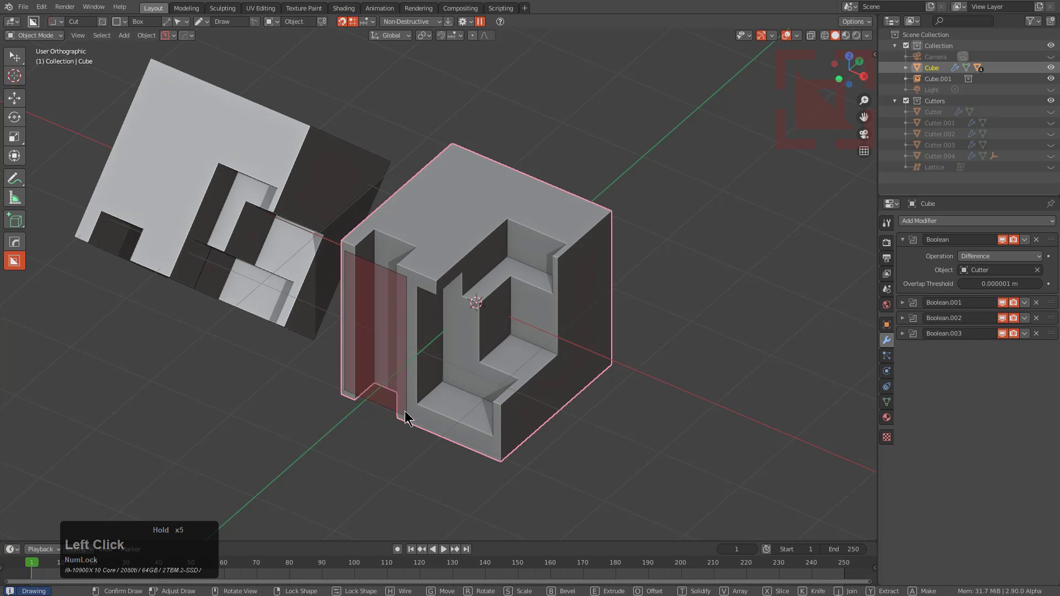
left_click(430, 380)
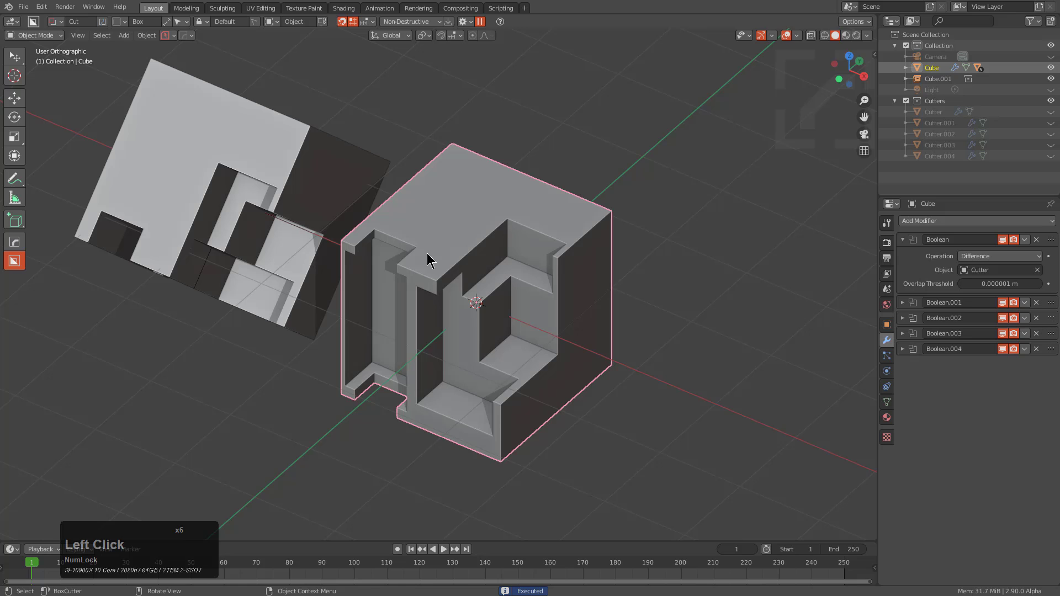
left_click(418, 262)
left_click(385, 514)
left_click(451, 432)
Step: Bring up the Hard Ops mirror (Alt+X) with bisect options on the cube
left_click(710, 261)
key("alt+x")
left_click(550, 330)
middle_click(506, 330)
scroll("up", 3)
right_click(601, 208)
left_click(628, 215)
left_click(635, 436)
scroll("down", 3)
scroll("up", 3)
Step: Mirror the cube along the X axis, the instanced copy updating to match
middle_click(549, 242)
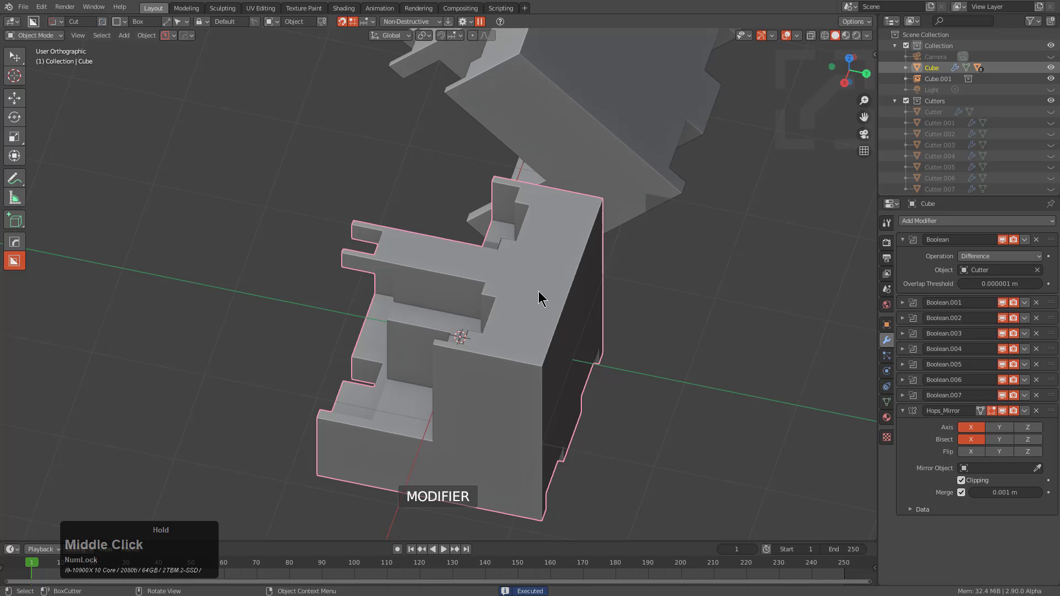
left_click(536, 311)
left_click(595, 547)
scroll("down", 3)
Step: Reposition the Cube.002 duplicate along its local axes away from the main block
middle_click(458, 376)
left_click(444, 266)
key("d")
key("x")
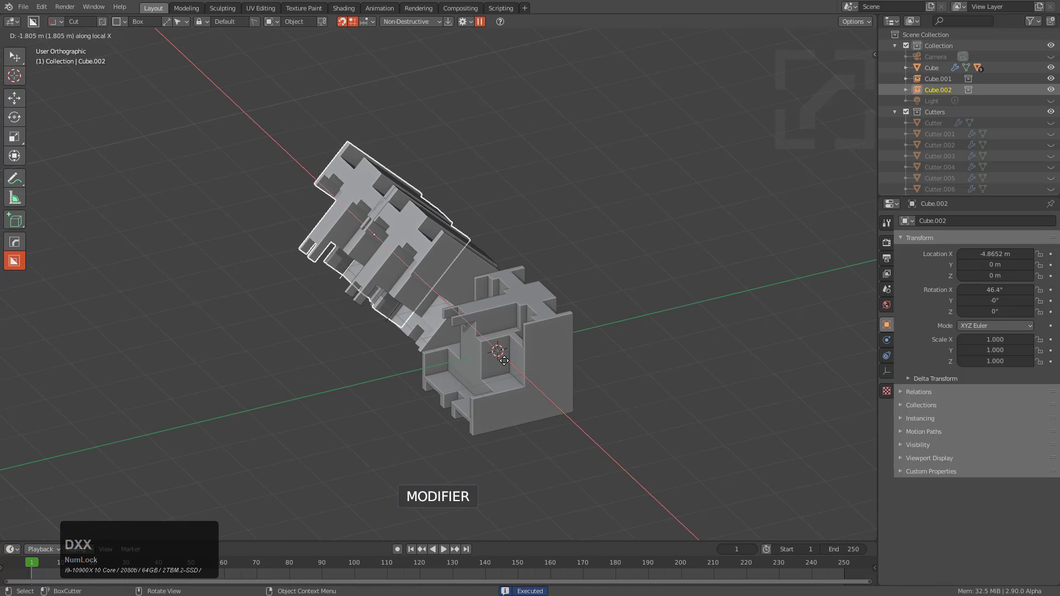
key("y")
key("z")
Step: Flip the other duplicate on Z by -1 so it sits mirrored and raised
left_click(346, 279)
middle_click(361, 282)
key("s")
key("z")
key("KP_Subtract")
key("KP_1")
key("KP_Enter")
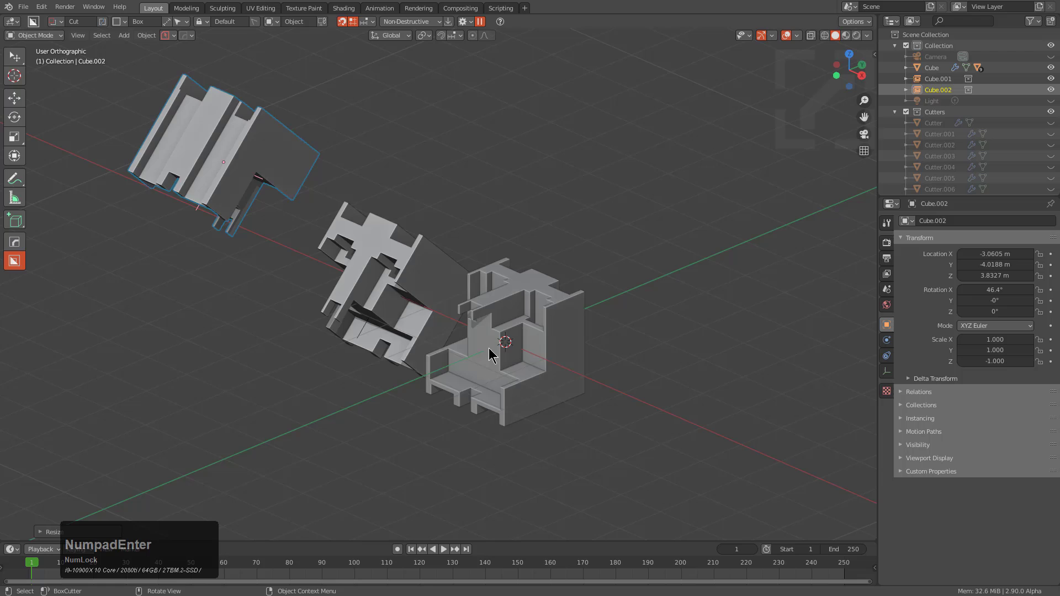
Step: Reselect the main cut Cube and switch the cutter shape to circle
middle_click(457, 381)
key("alt+a")
middle_click(467, 401)
left_click(534, 404)
middle_click(524, 388)
middle_click(507, 378)
key("d")
left_click(421, 344)
key("d")
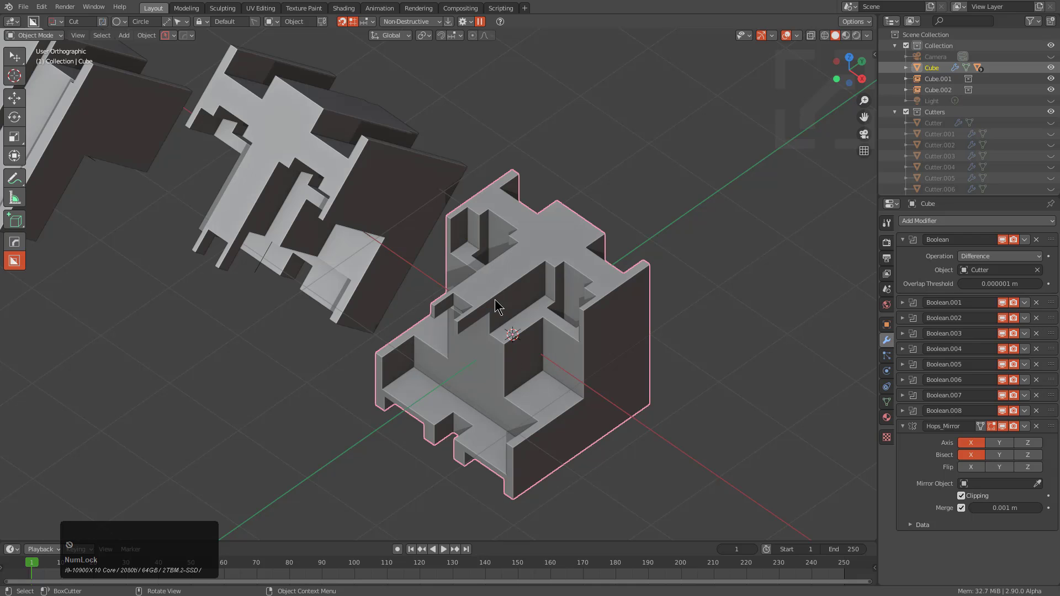
Step: Draw a BoxCutter circle on the block and extrude it into a tall cylinder in Join mode
left_click(508, 285)
key("j")
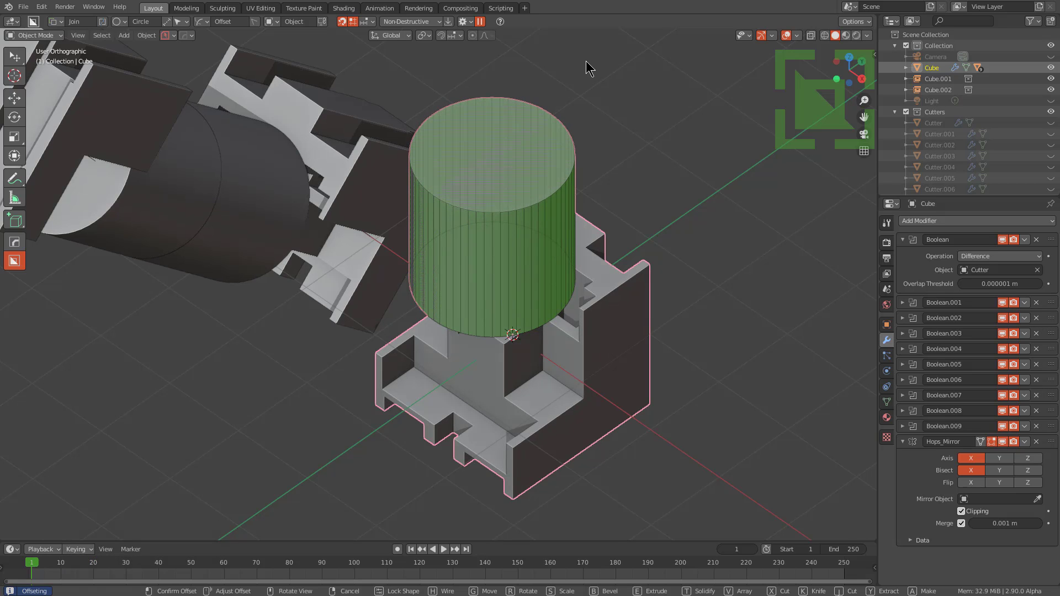
key("e")
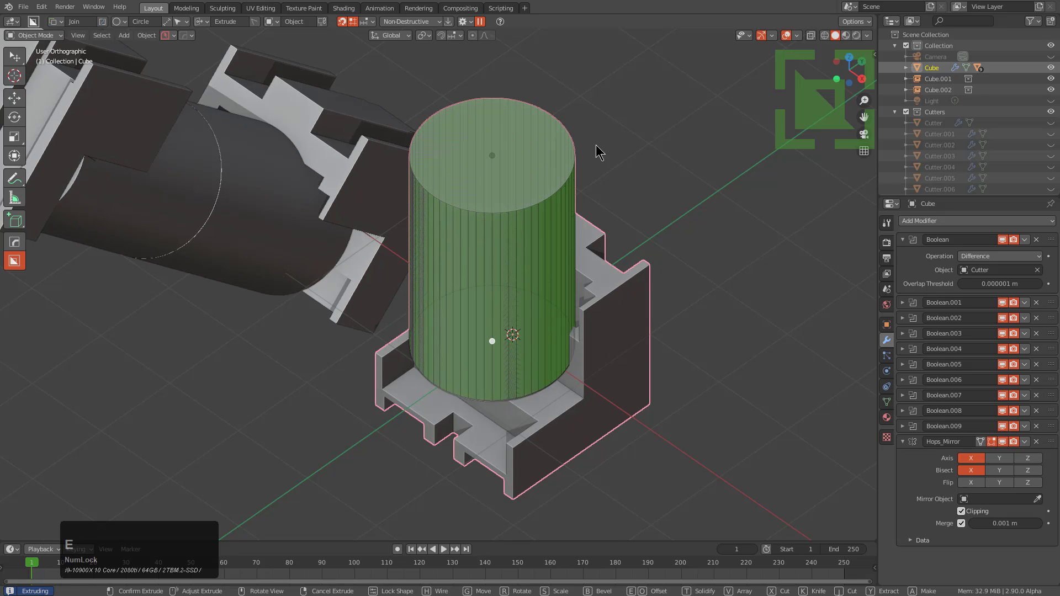
left_click(609, 204)
Step: Box-cut a first notch into the base of the cylinder
scroll("down", 3)
middle_click(534, 305)
scroll("down", 3)
middle_click(454, 273)
scroll("up", 3)
middle_click(571, 423)
scroll("up", 3)
left_click(544, 375)
middle_click(586, 393)
left_click(574, 386)
middle_click(556, 371)
scroll("up", 3)
key("d")
left_click(489, 352)
left_click(557, 401)
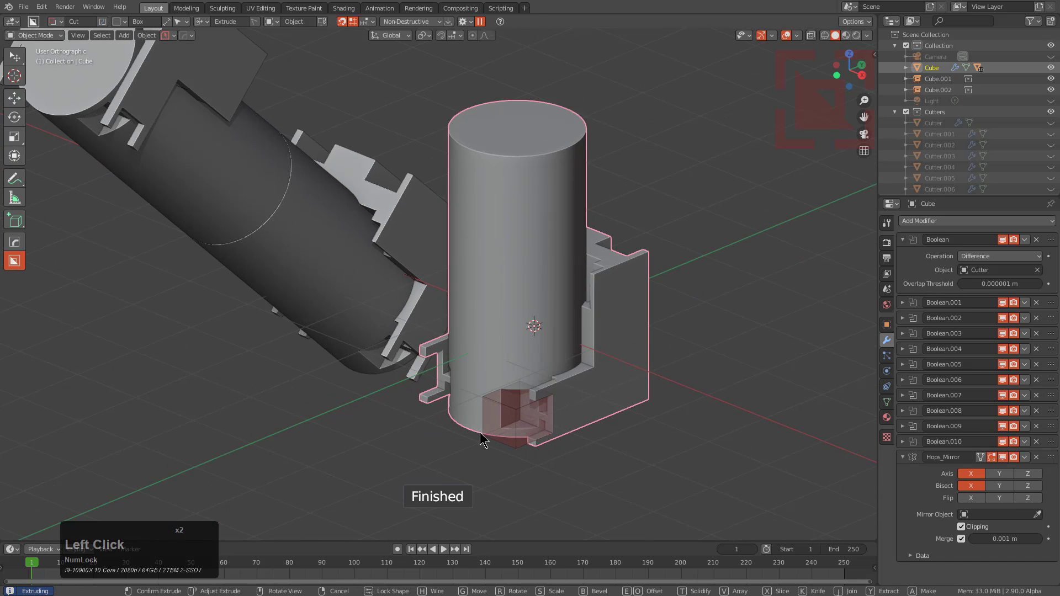
Step: Cut a second beveled notch near the cylinder base
key("b")
scroll("up", 3)
left_click(538, 431)
left_click(590, 386)
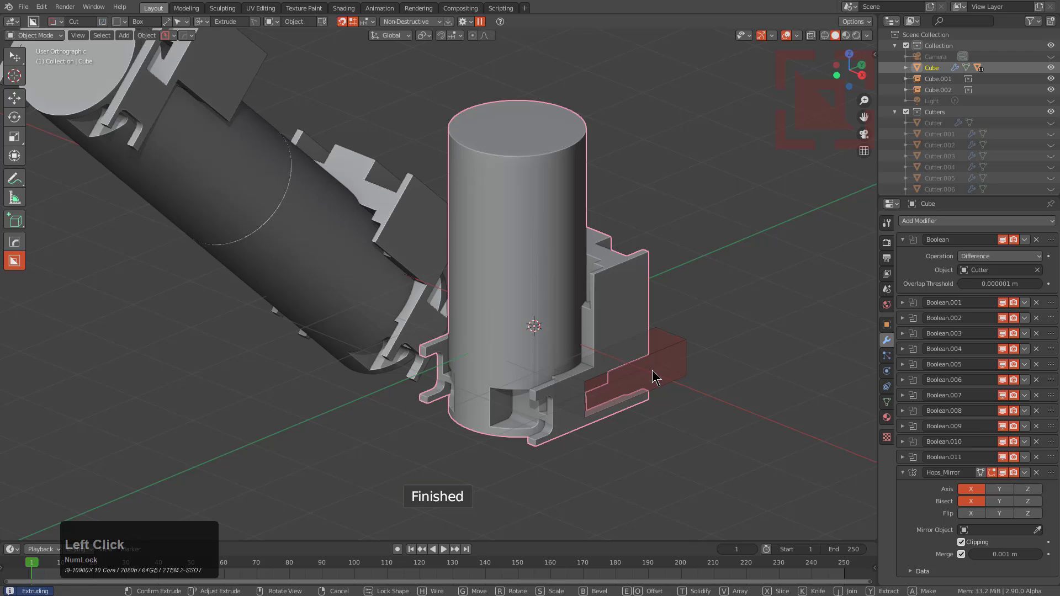
key("b")
left_click(669, 373)
Step: Begin drawing a box cut across the top of the cylinder
middle_click(639, 361)
middle_click(525, 319)
scroll("down", 3)
middle_click(514, 335)
scroll("up", 3)
key("d")
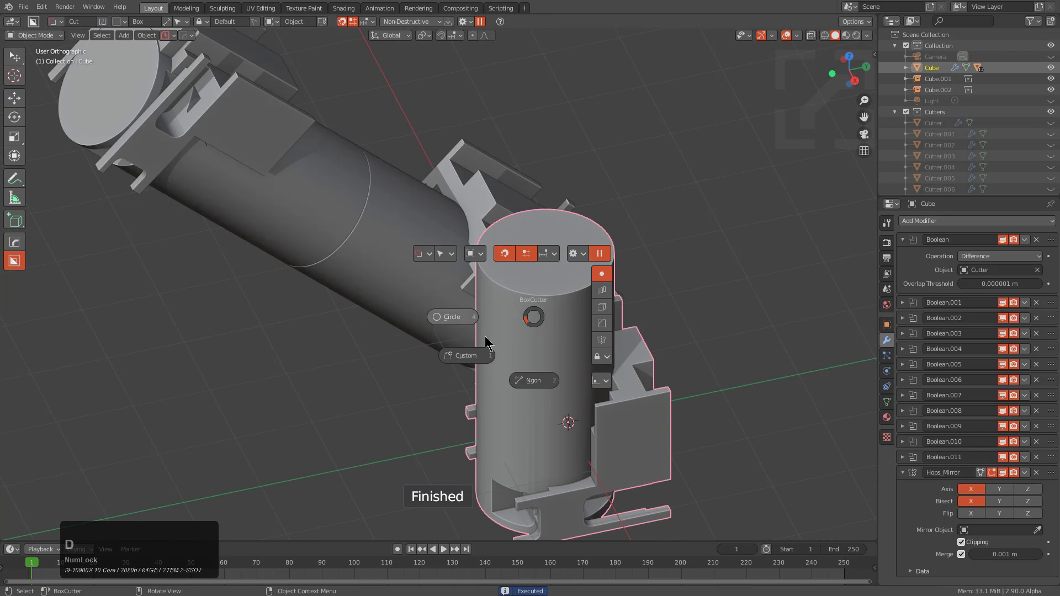
left_click(548, 254)
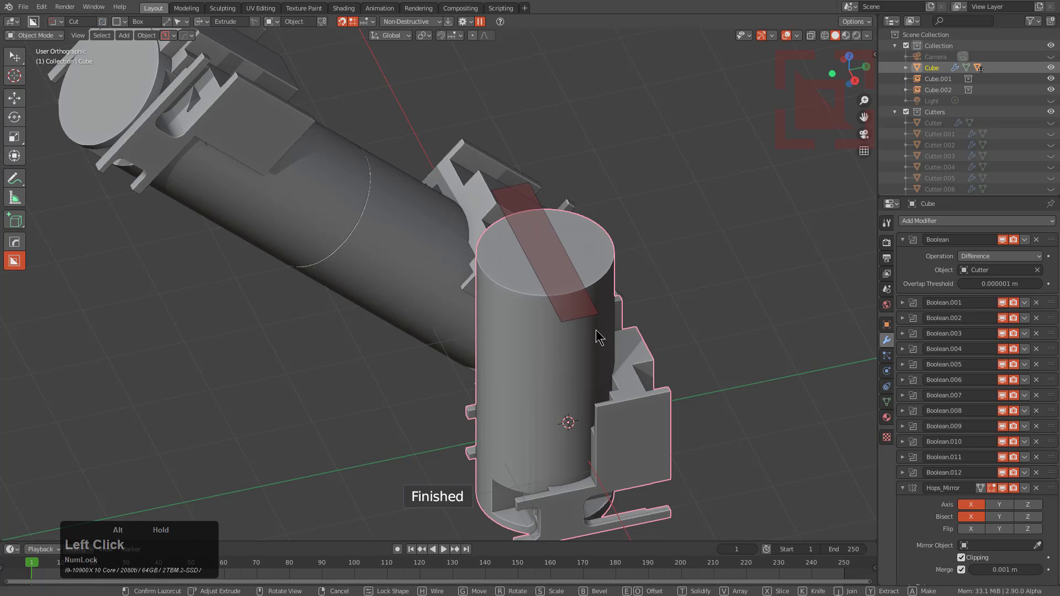
Step: Bevel the cutter with Q rounding and confirm the rounded slot across the cylinder top
key("b")
key("q")
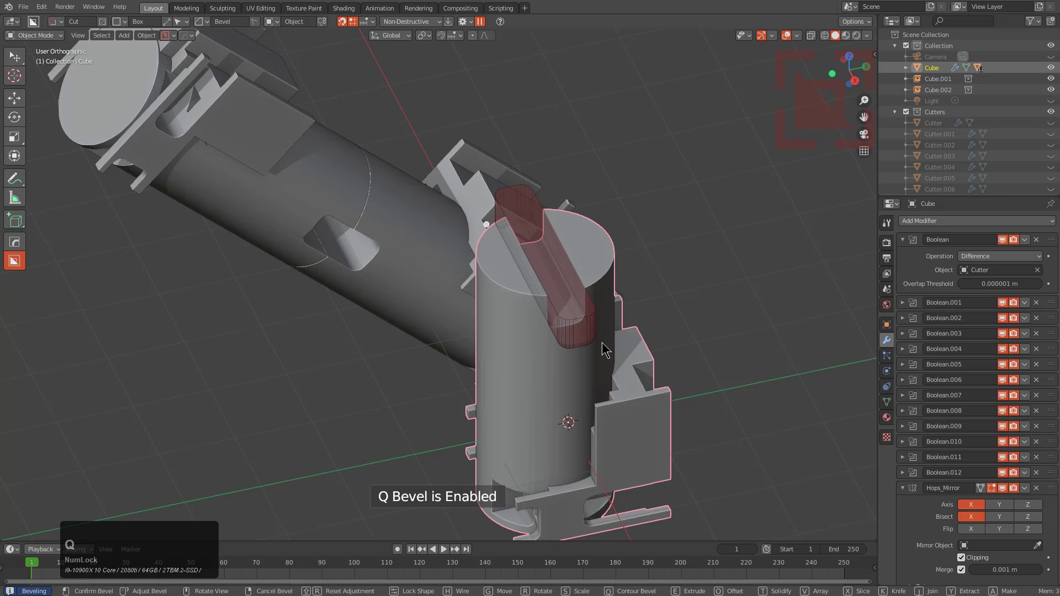
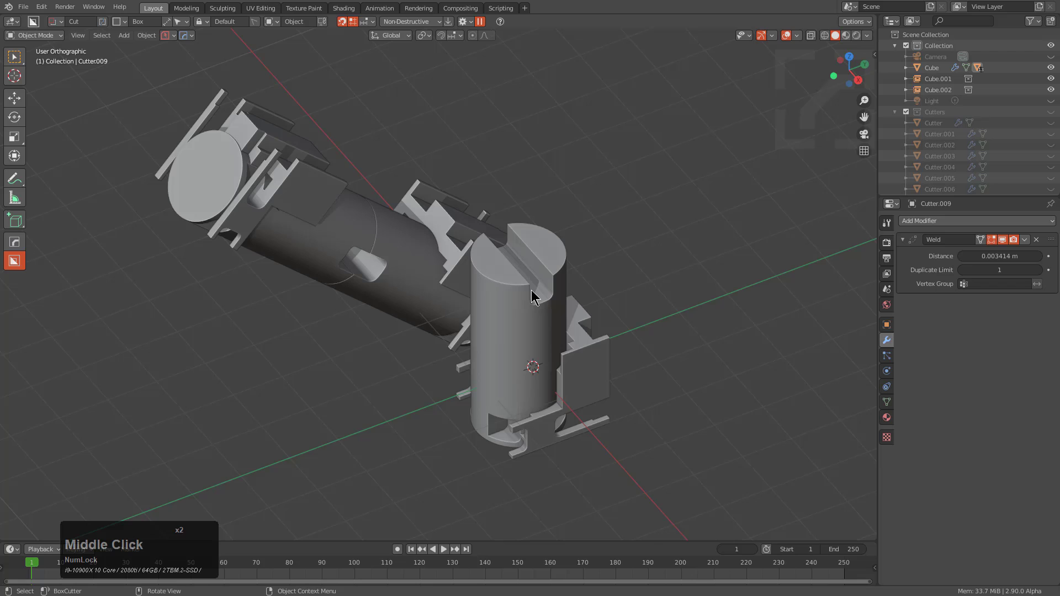
middle_click(543, 293)
Step: Select the collection instance and Make Instances Real via Ctrl+A
left_click(425, 303)
left_click(299, 261)
left_click(379, 278)
key("ctrl+a")
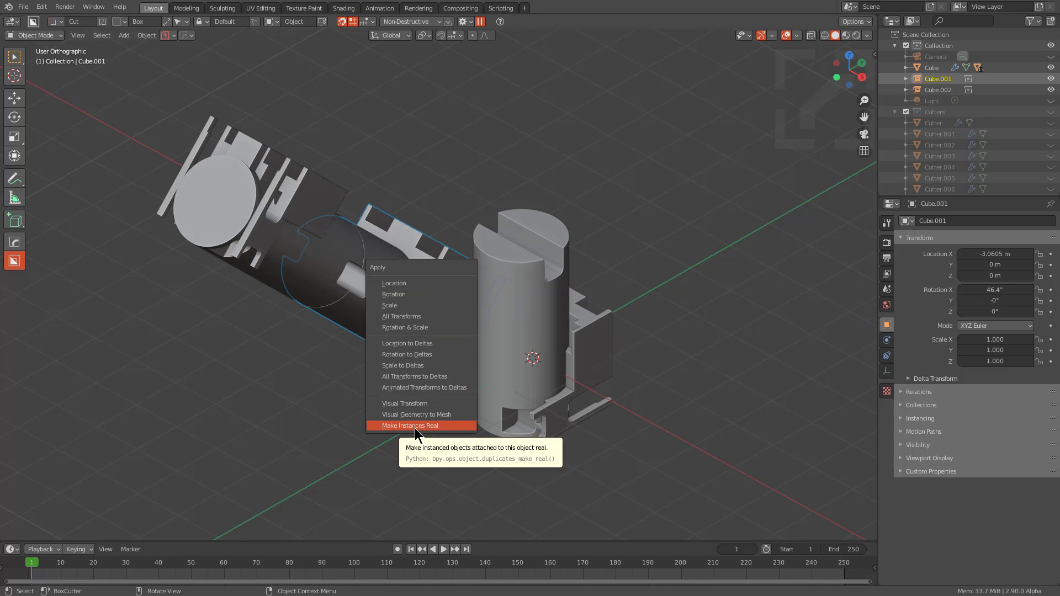
left_click(421, 432)
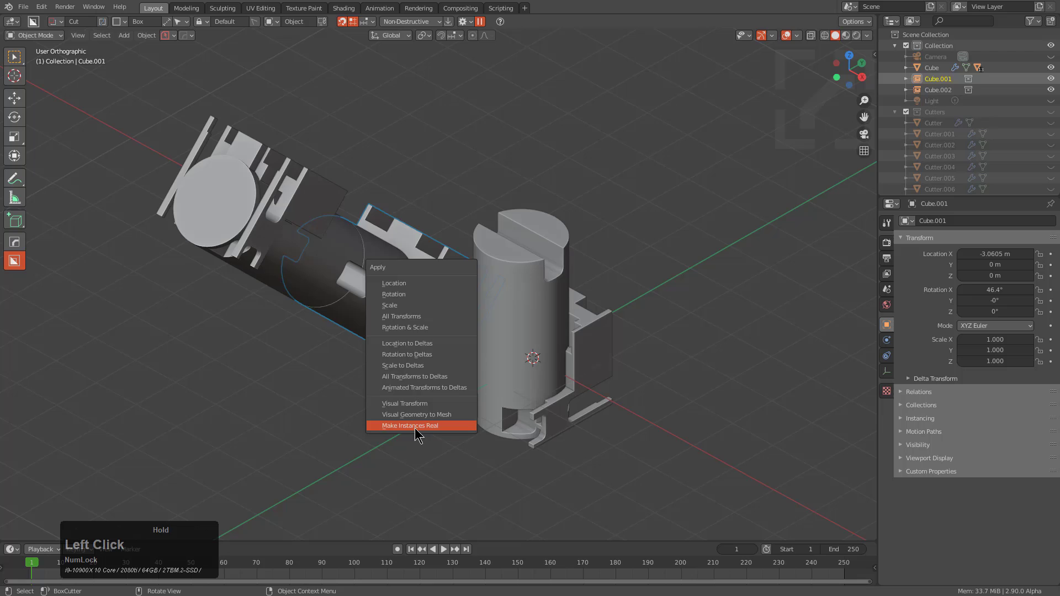
Step: Undo and redo making the instances real, yielding meshes Cube.003 and Cube.004
middle_click(446, 292)
key("ctrl+z")
key("alt+a")
left_click(407, 296)
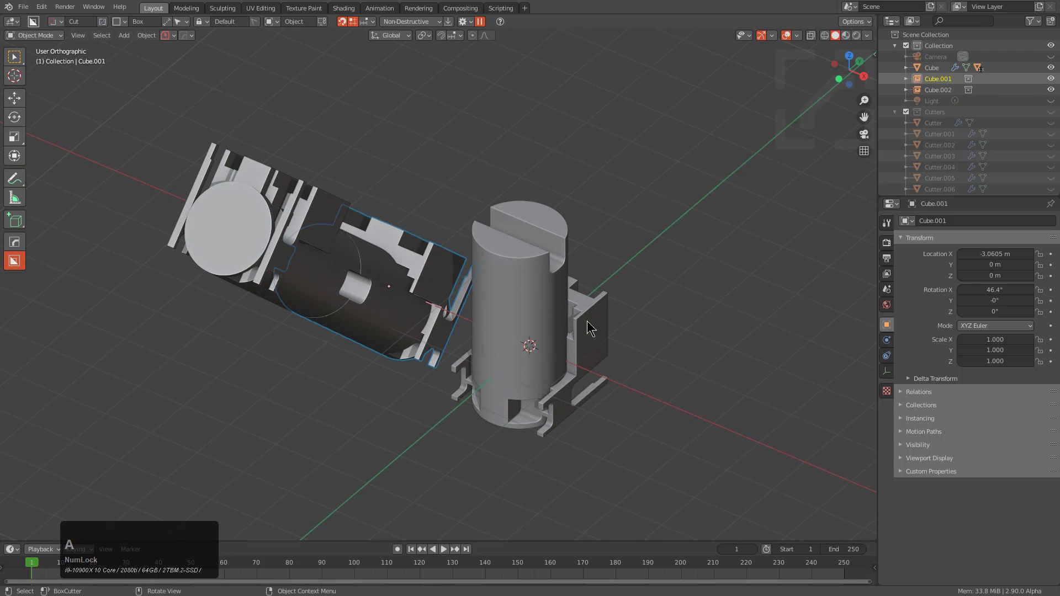
left_click(558, 321)
key("ctrl+a")
key("Escape")
key("q")
left_click(639, 432)
left_click(397, 292)
key("a")
left_click(464, 287)
left_click(314, 282)
key("Tab")
middle_click(357, 286)
Step: Smart Apply the Cube's 14 boolean modifiers with Hard Ops
key("ctrl+a")
left_click(344, 263)
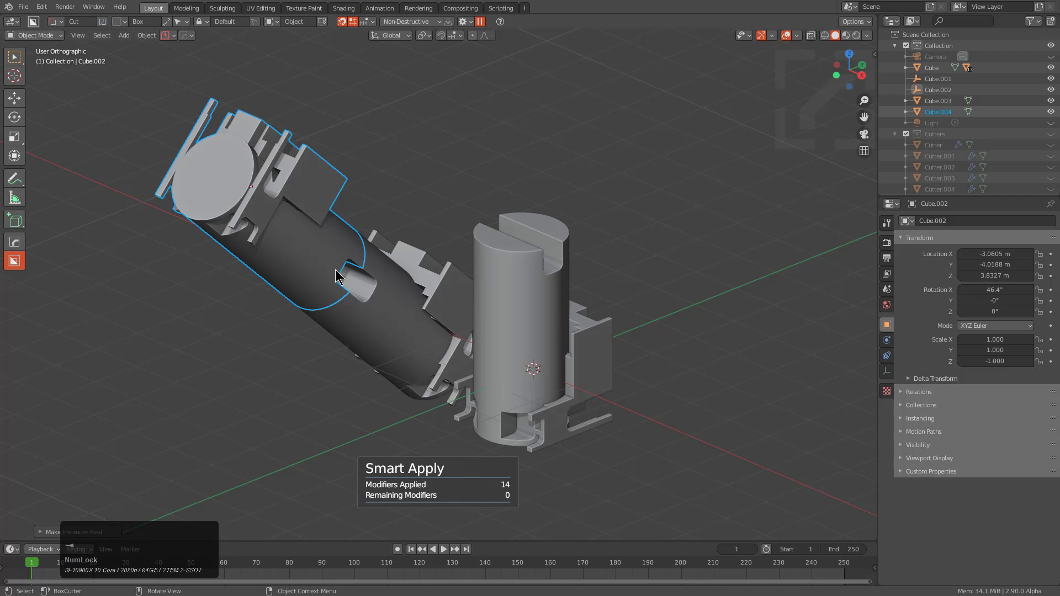
left_click(324, 257)
left_click(325, 255)
left_click(369, 285)
Step: Select the main cylinder part and ready BoxCutter for another cut
left_click(517, 309)
scroll("up", 3)
middle_click(577, 302)
scroll("up", 3)
key("d")
key("alt+w")
Step: Box-cut a small square window into the cylinder's top edge
key("d")
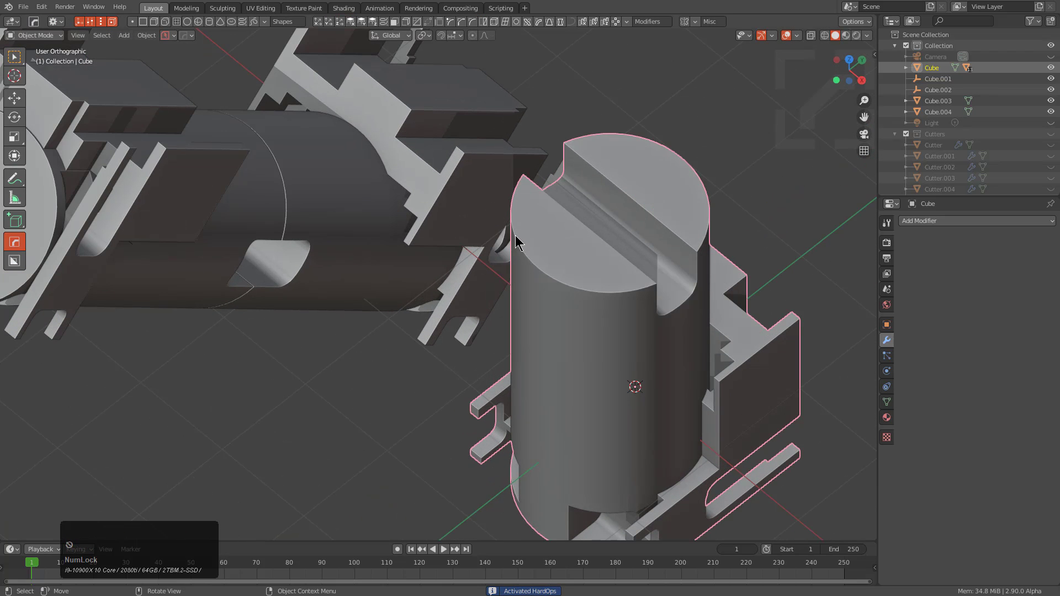
key("alt+w")
left_click(541, 225)
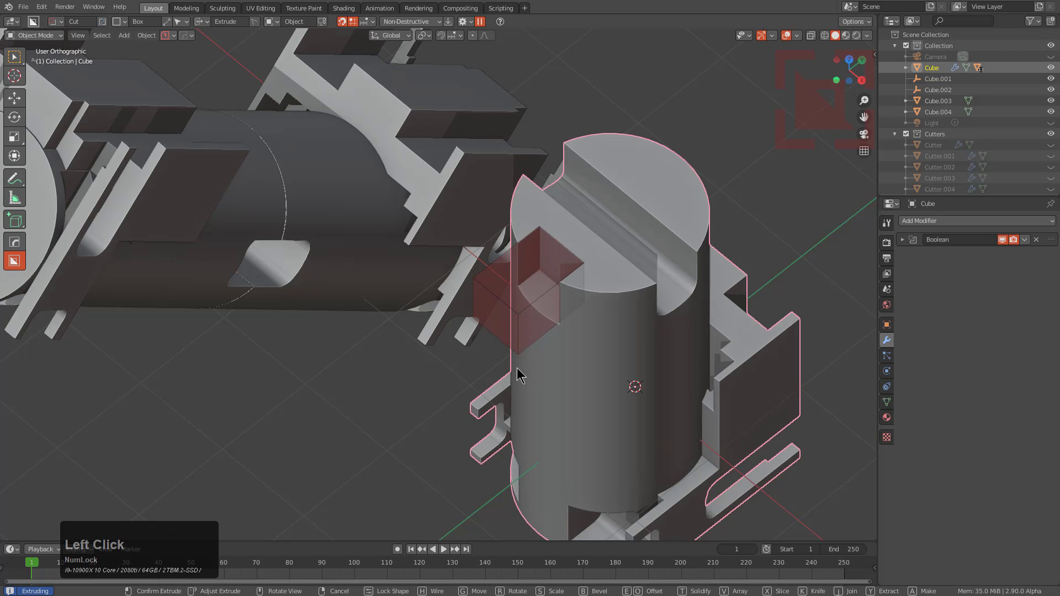
left_click(521, 401)
Step: Inspect the new window from several angles and select the part's properties
scroll("down", 3)
middle_click(496, 329)
left_click(295, 335)
middle_click(487, 266)
left_click(488, 211)
middle_click(497, 331)
left_click(515, 300)
left_click(1031, 242)
middle_click(509, 314)
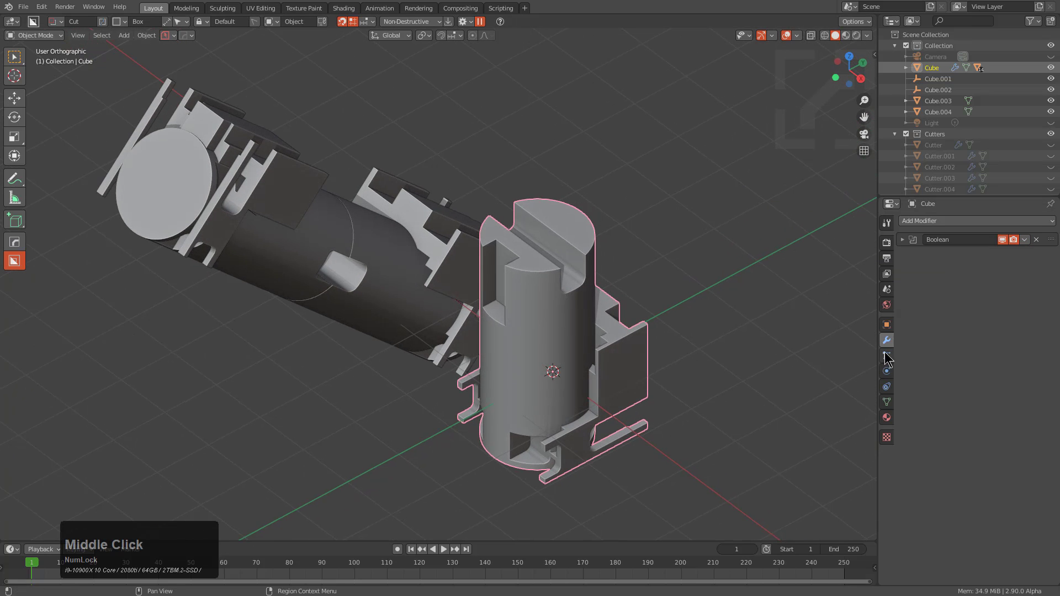
Step: Make the Cube mesh single-user in Object Data and apply the new Boolean modifier
left_click(888, 331)
double_click(889, 402)
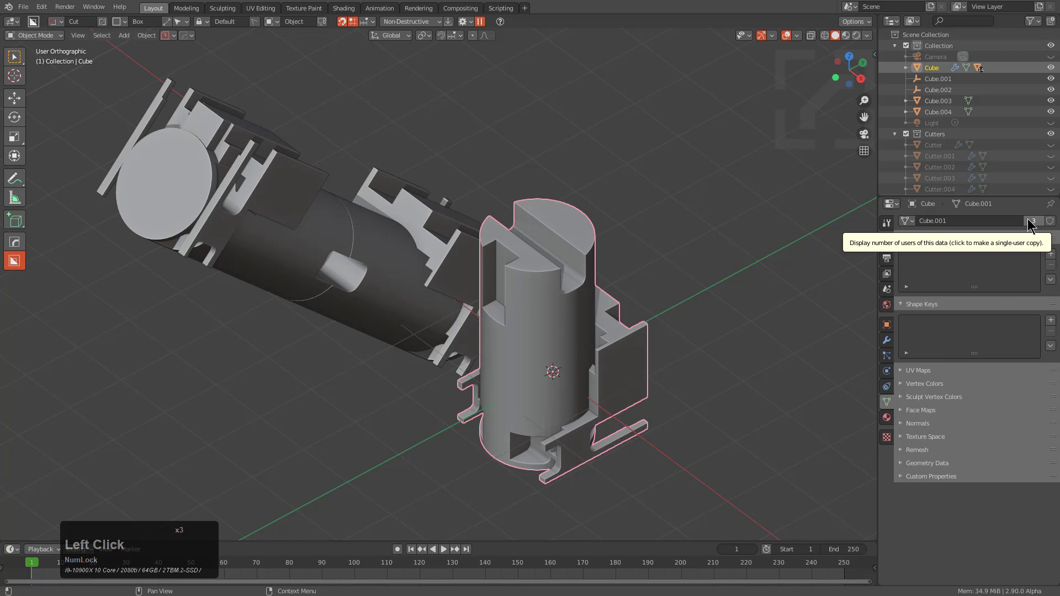
left_click(1033, 223)
middle_click(565, 331)
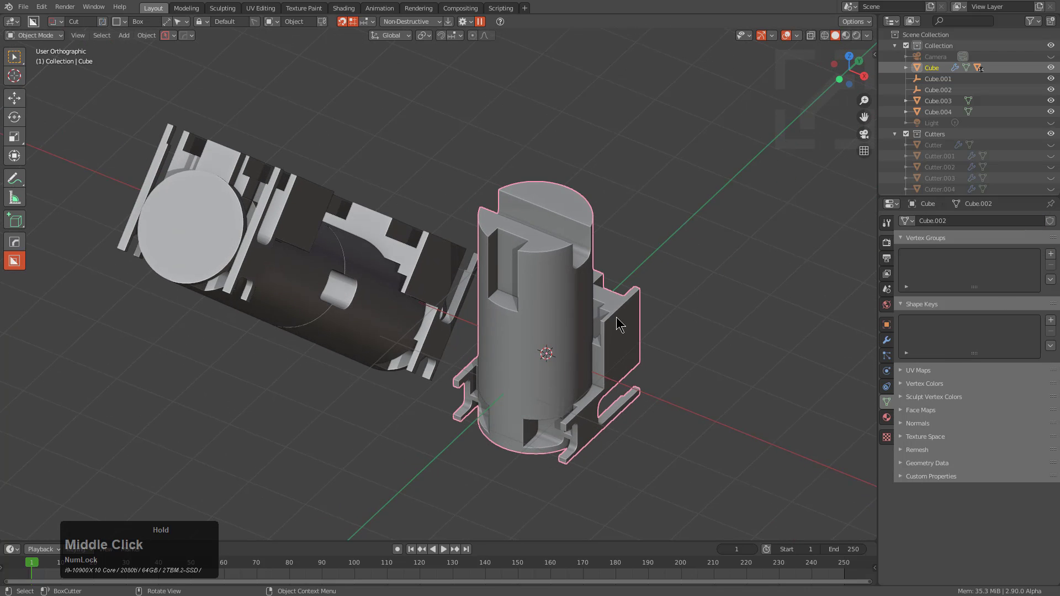
scroll("up", 3)
left_click(890, 341)
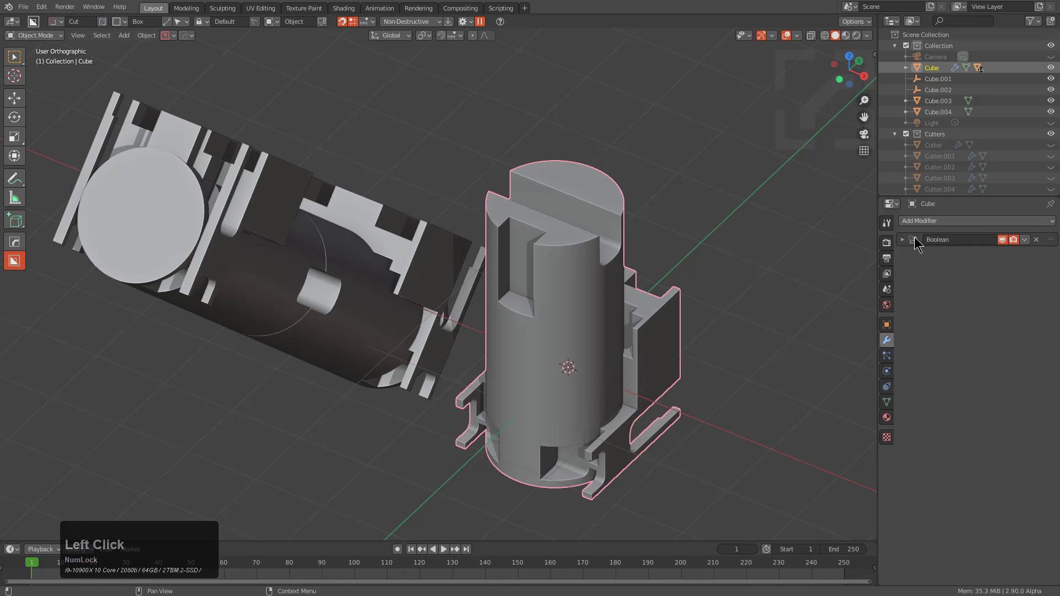
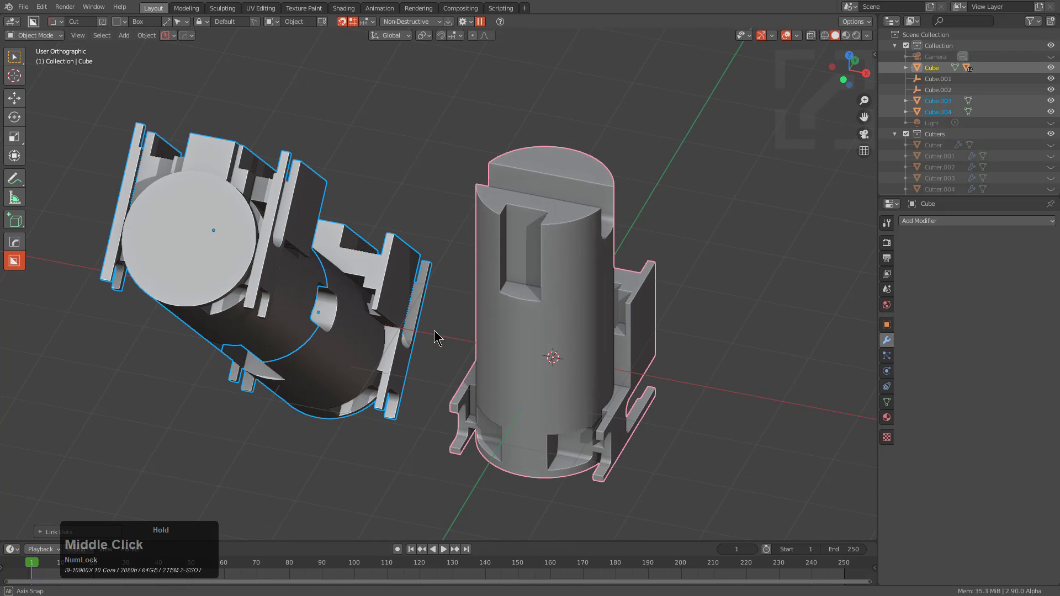
middle_click(542, 307)
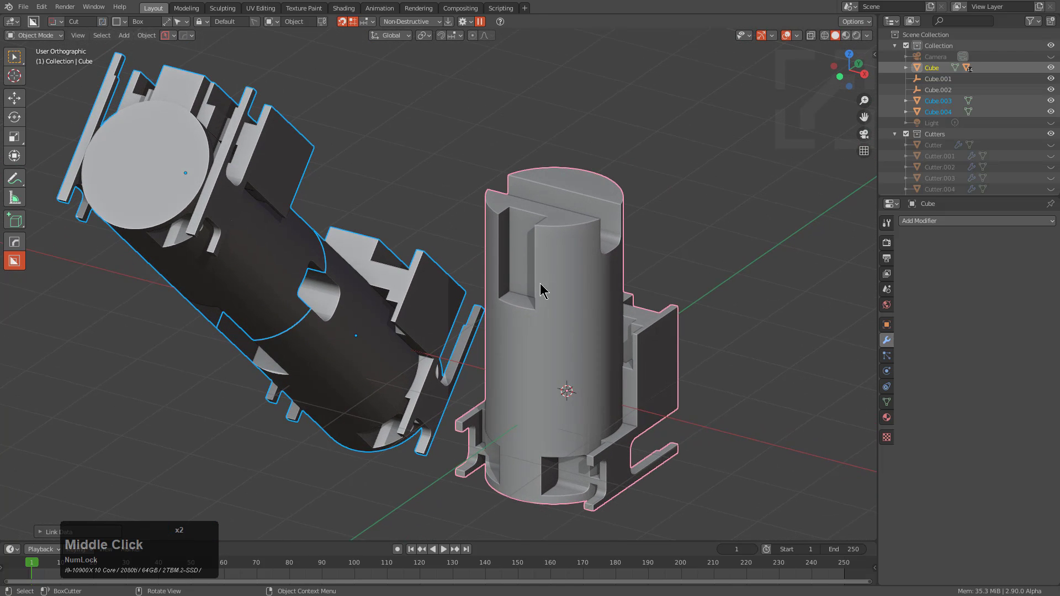